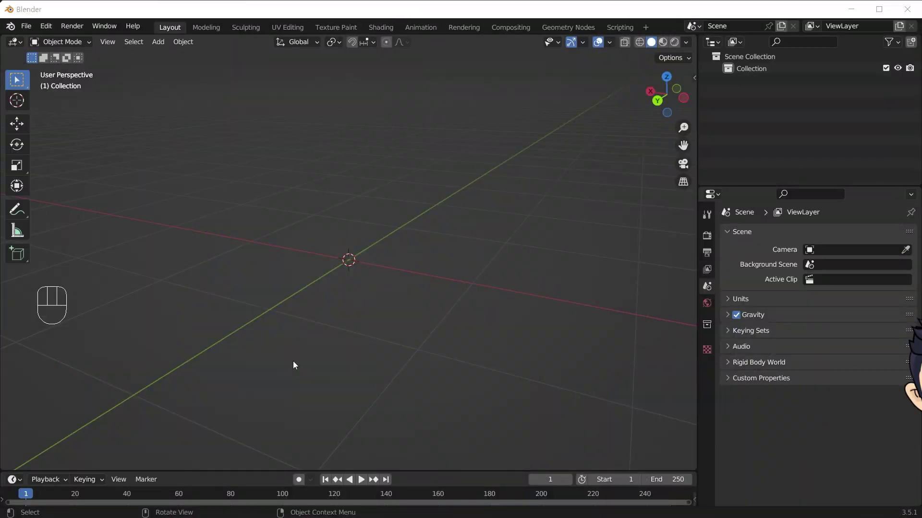
# - Add a UV sphere at the origin of the empty scene
pyautogui.click(246, 318)
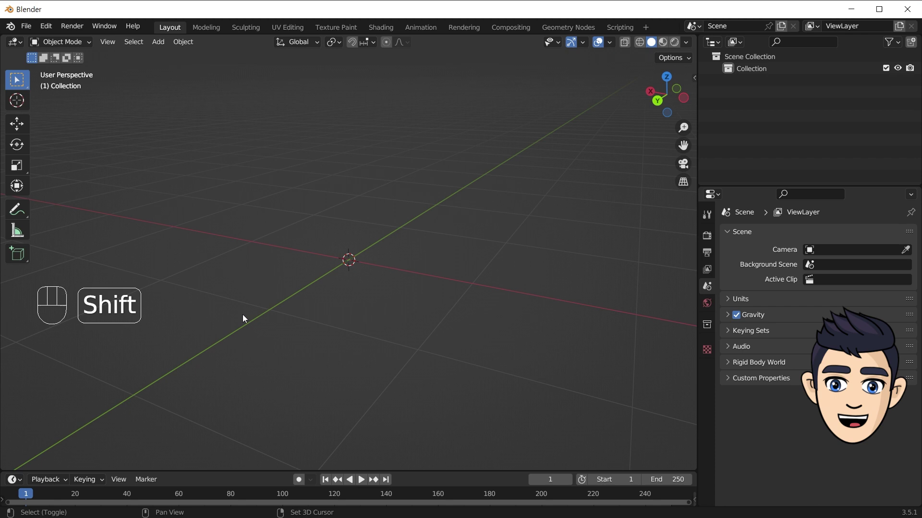
# - Add a UV sphere, enter Edit Mode and orbit around it to inspect the mesh
pyautogui.press('shift+a')
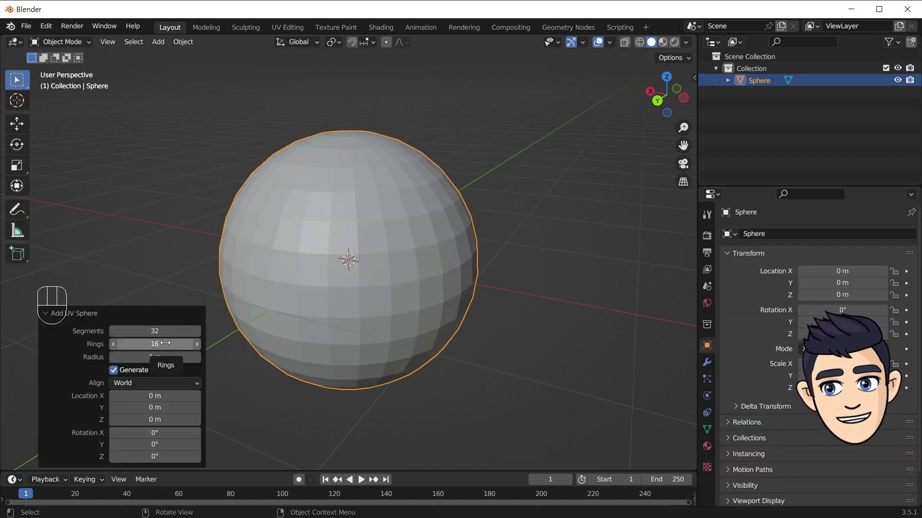
pyautogui.moveTo(376, 280); pyautogui.dragTo(369, 286)
pyautogui.press('Tab')
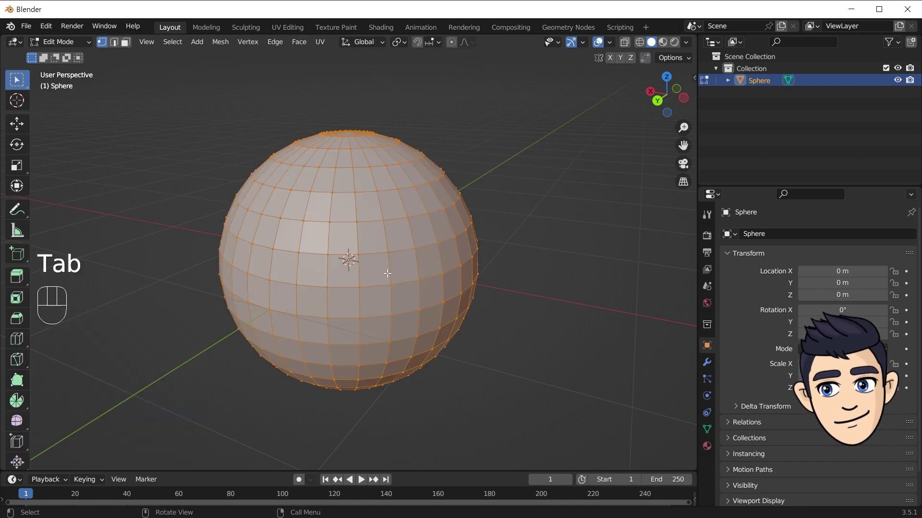
pyautogui.moveTo(362, 283); pyautogui.dragTo(405, 260)
pyautogui.moveTo(387, 268); pyautogui.dragTo(370, 286)
pyautogui.moveTo(336, 296); pyautogui.dragTo(382, 296)
pyautogui.moveTo(382, 295); pyautogui.dragTo(444, 298)
# - Load the rip vertex sample file showing the Vertex, Edge and Face cubes
pyautogui.press('g')
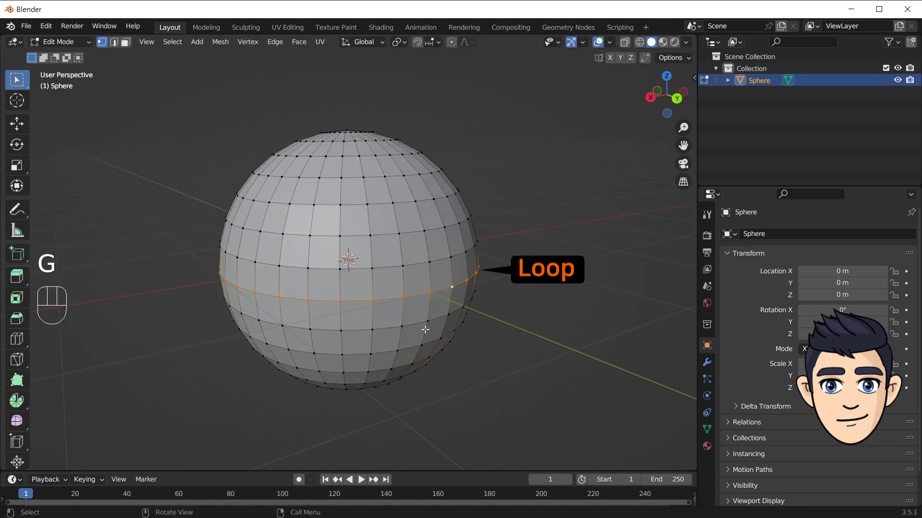
pyautogui.press('g')
pyautogui.moveTo(250, 46); pyautogui.dragTo(266, 142)
pyautogui.moveTo(607, 135); pyautogui.dragTo(620, 197)
# - Rip a vertex from the Vertex cube and pull it away from the mesh
pyautogui.press('Tab')
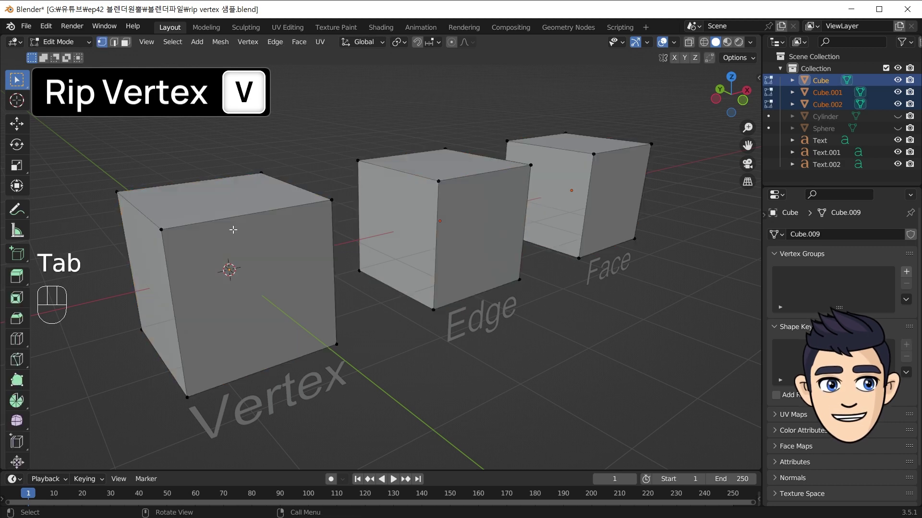
pyautogui.click(163, 227)
pyautogui.press('g')
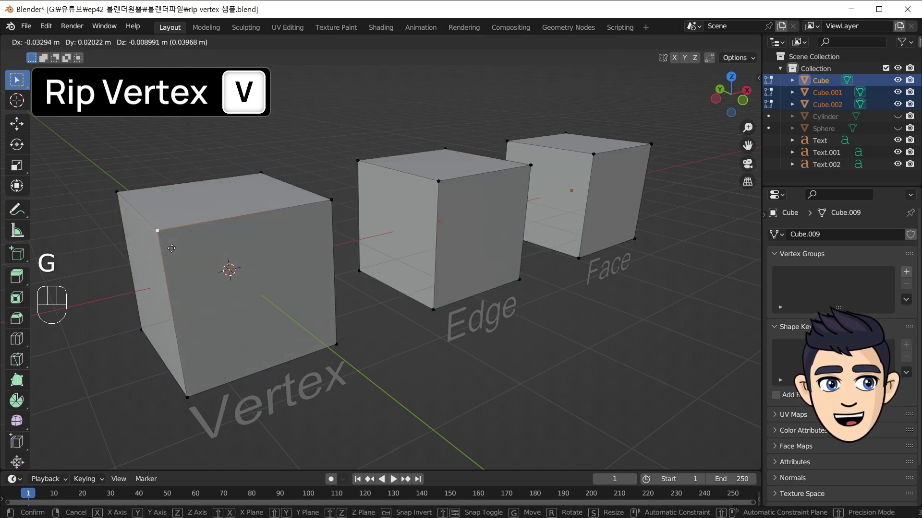
pyautogui.moveTo(246, 48); pyautogui.dragTo(162, 228)
pyautogui.press('g')
pyautogui.press('g')
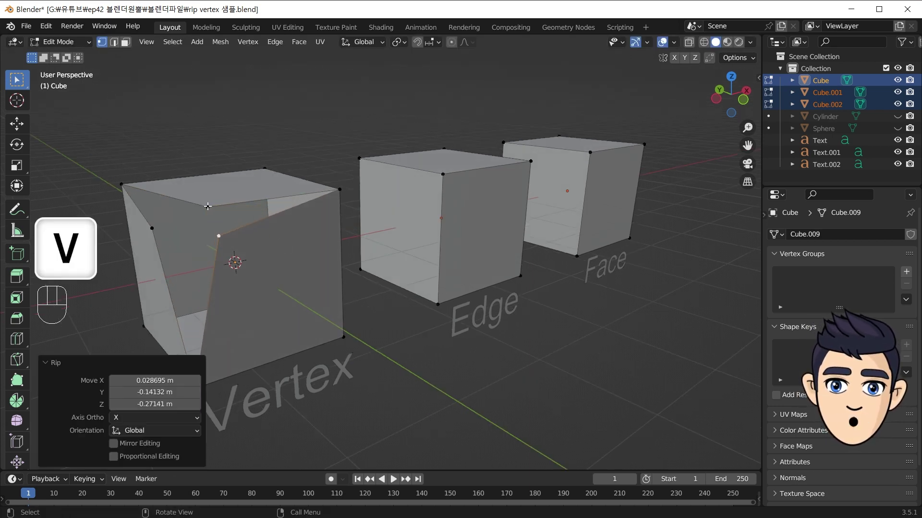
pyautogui.press('g')
# - Rip an edge open on the Edge cube, move it aside and make the Face cube active
pyautogui.click(152, 194)
pyautogui.press('m')
pyautogui.press('ctrl+z')
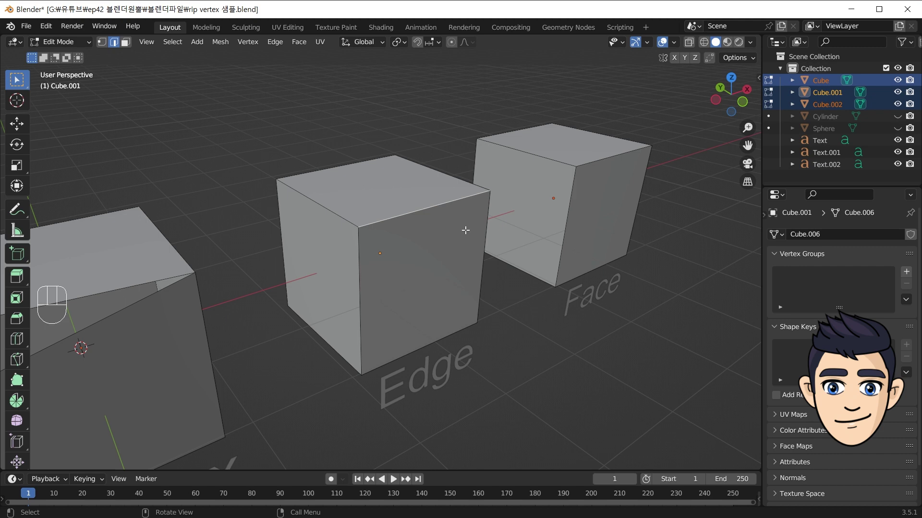
pyautogui.press('v')
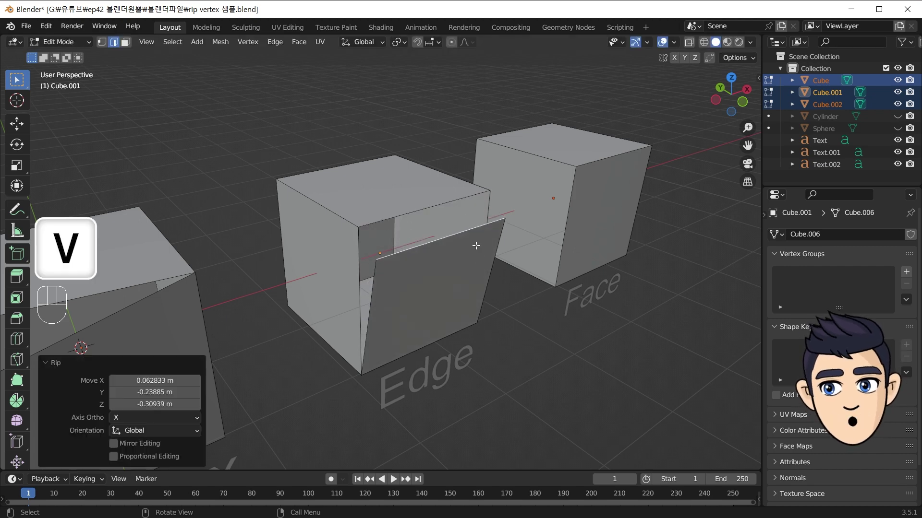
pyautogui.click(456, 196)
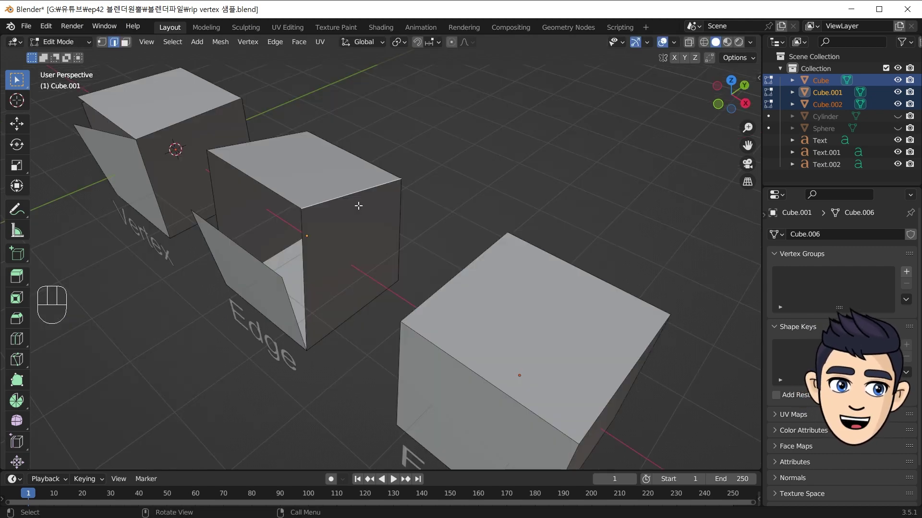
pyautogui.press('g')
pyautogui.moveTo(133, 46); pyautogui.dragTo(421, 167)
pyautogui.moveTo(452, 184); pyautogui.dragTo(500, 187)
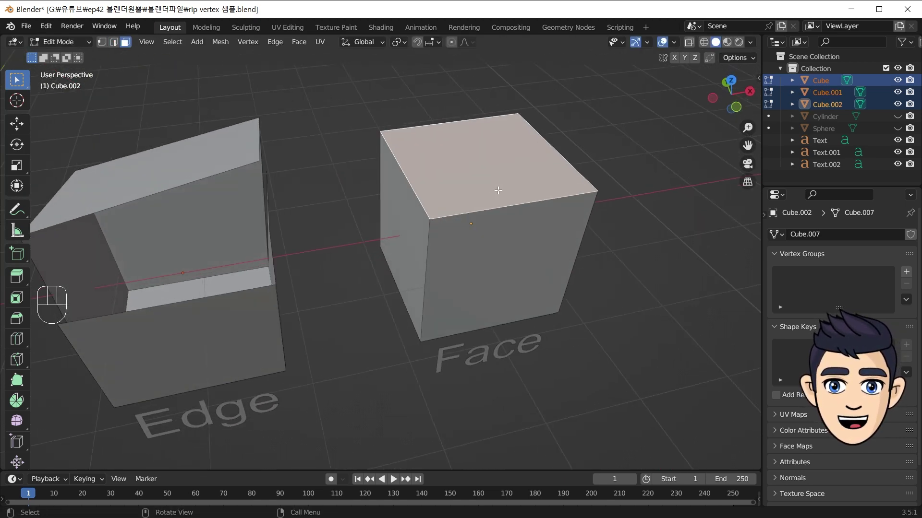
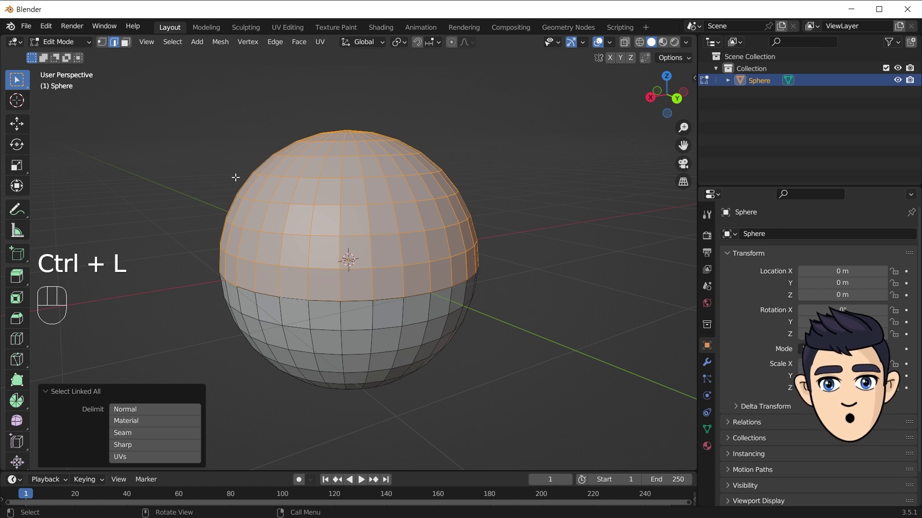
# - Raise the sphere's upper loop along Z and bridge the two open edge loops into a capsule
pyautogui.press('KP_1')
pyautogui.press('g')
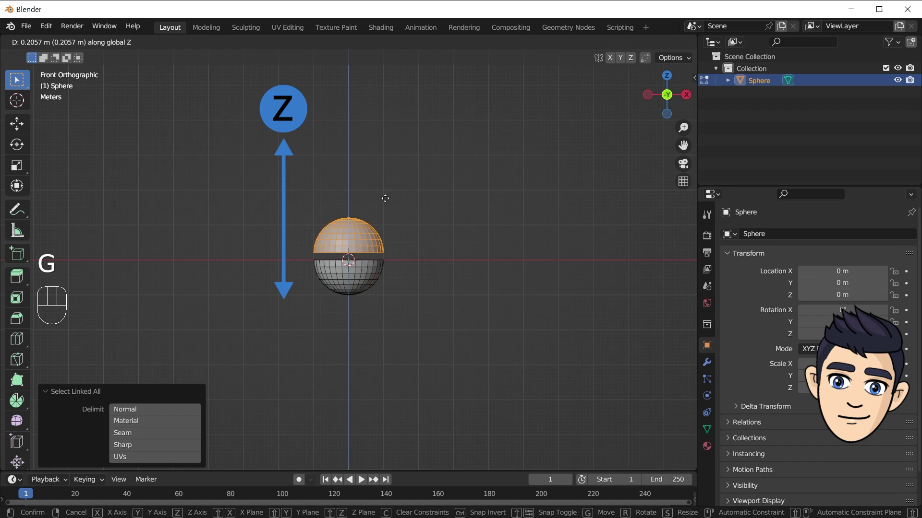
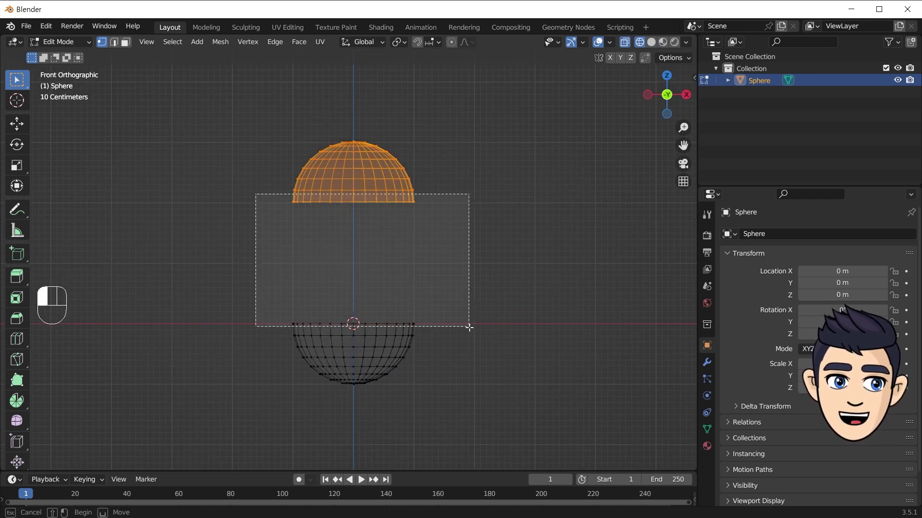
pyautogui.moveTo(460, 123); pyautogui.dragTo(427, 147)
pyautogui.moveTo(281, 48); pyautogui.dragTo(291, 75)
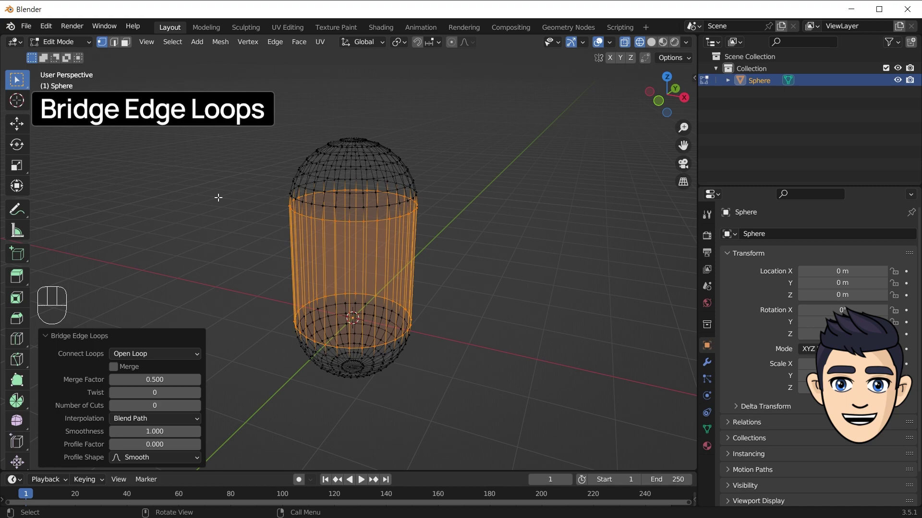
pyautogui.press('Tab')
pyautogui.moveTo(458, 212); pyautogui.dragTo(332, 230)
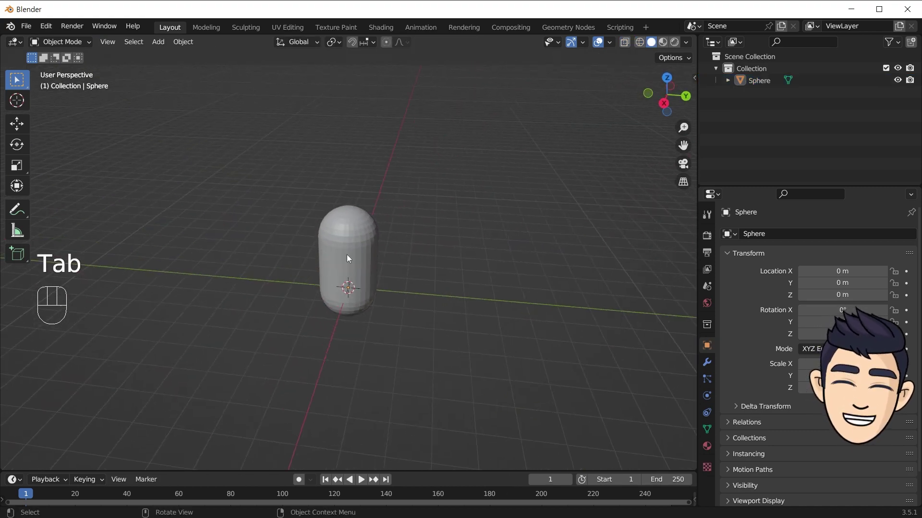
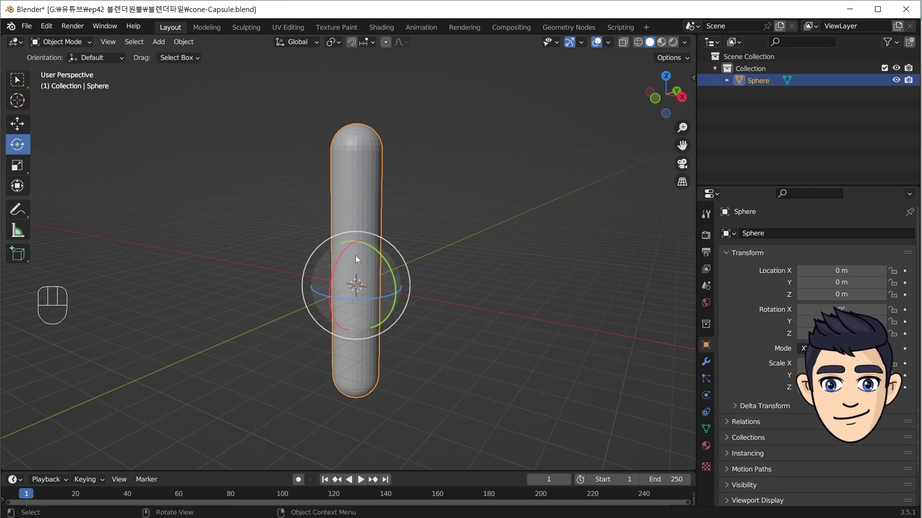
# - Set the capsule's origin to its geometry after checking the mesh in Edit Mode
pyautogui.moveTo(389, 266); pyautogui.dragTo(391, 266)
pyautogui.click(453, 241)
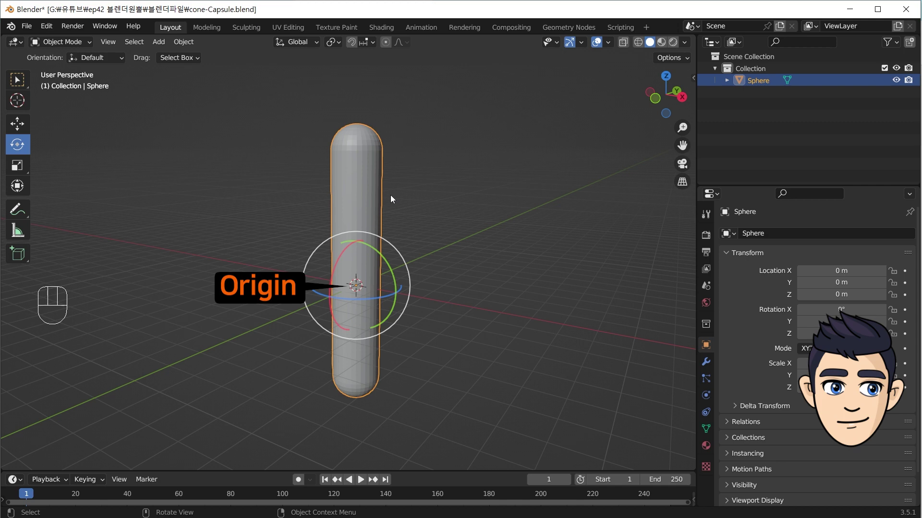
pyautogui.moveTo(183, 48); pyautogui.dragTo(355, 86)
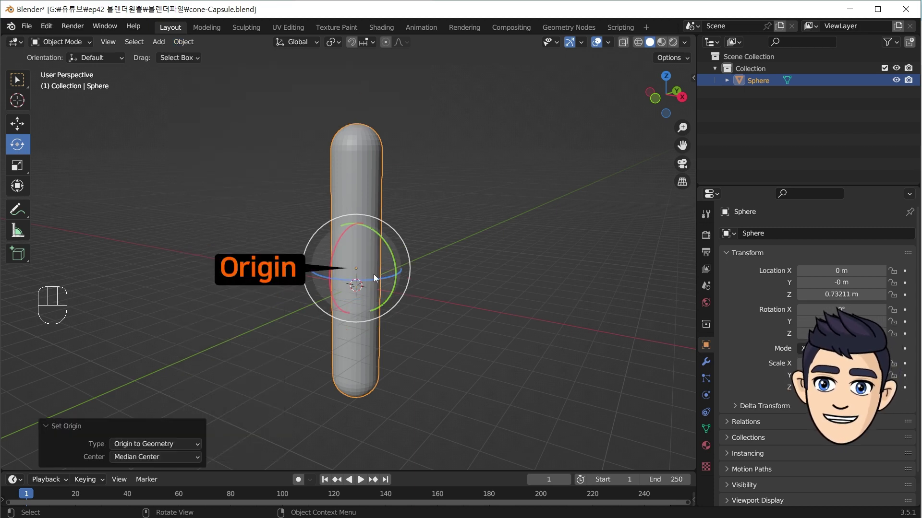
pyautogui.press('Tab')
pyautogui.click(456, 235)
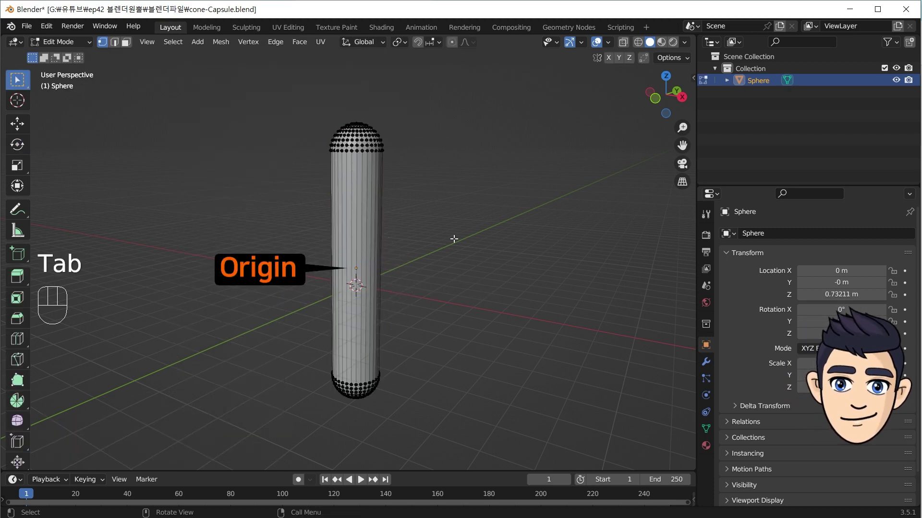
pyautogui.press('Tab')
pyautogui.moveTo(461, 241); pyautogui.dragTo(443, 257)
pyautogui.moveTo(443, 256); pyautogui.dragTo(448, 252)
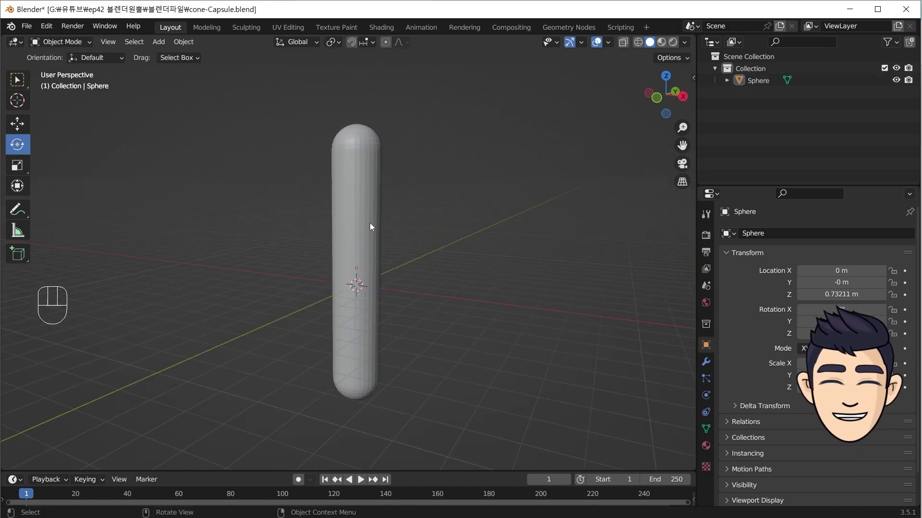
# - Snap the capsule back to the world origin and apply Shade Smooth
pyautogui.press('shift+s')
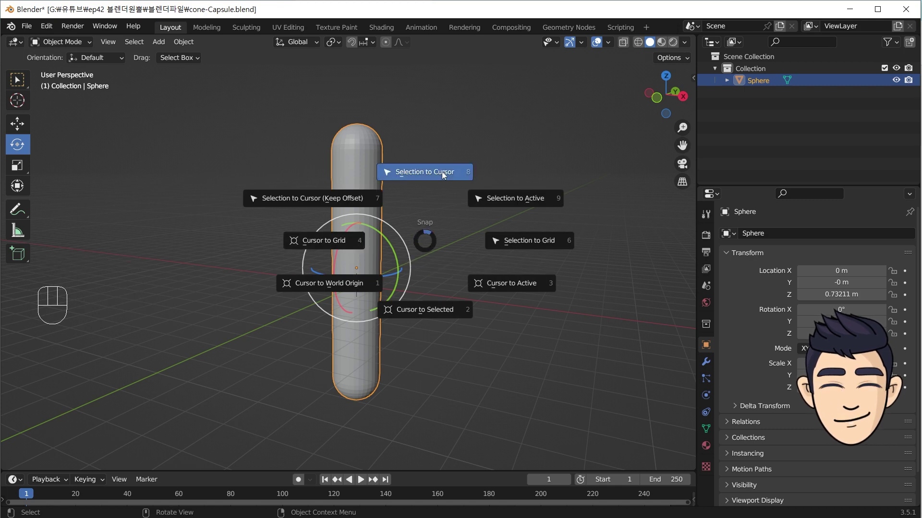
pyautogui.moveTo(474, 241); pyautogui.dragTo(370, 199)
pyautogui.press('w')
pyautogui.moveTo(370, 199); pyautogui.dragTo(371, 187)
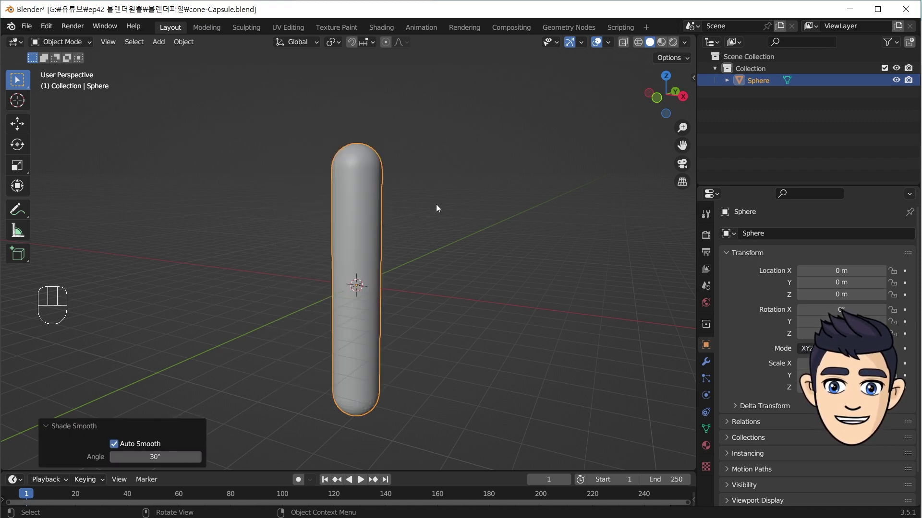
pyautogui.click(524, 208)
pyautogui.moveTo(414, 221); pyautogui.dragTo(427, 229)
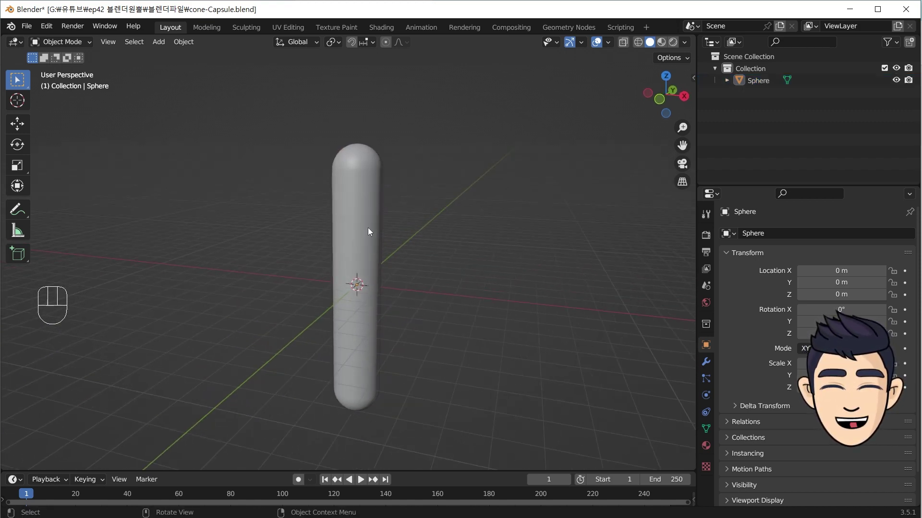
pyautogui.moveTo(370, 231); pyautogui.dragTo(73, 171)
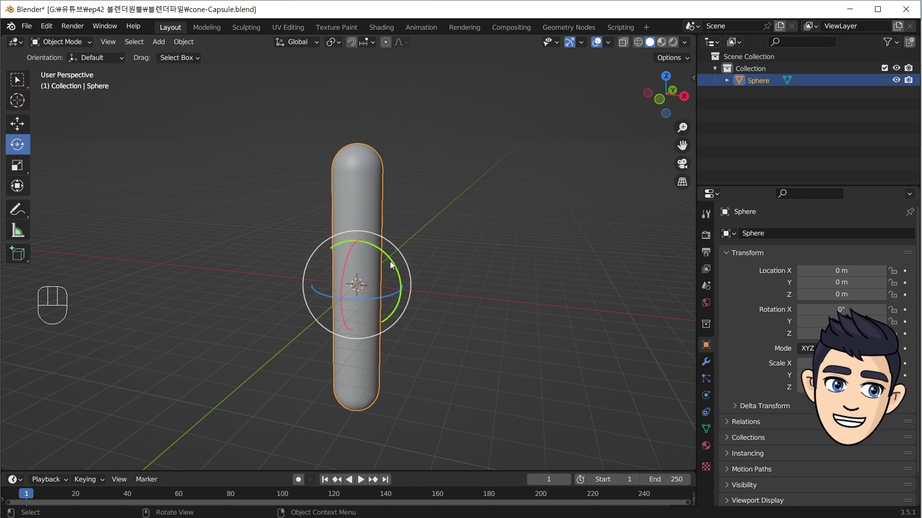
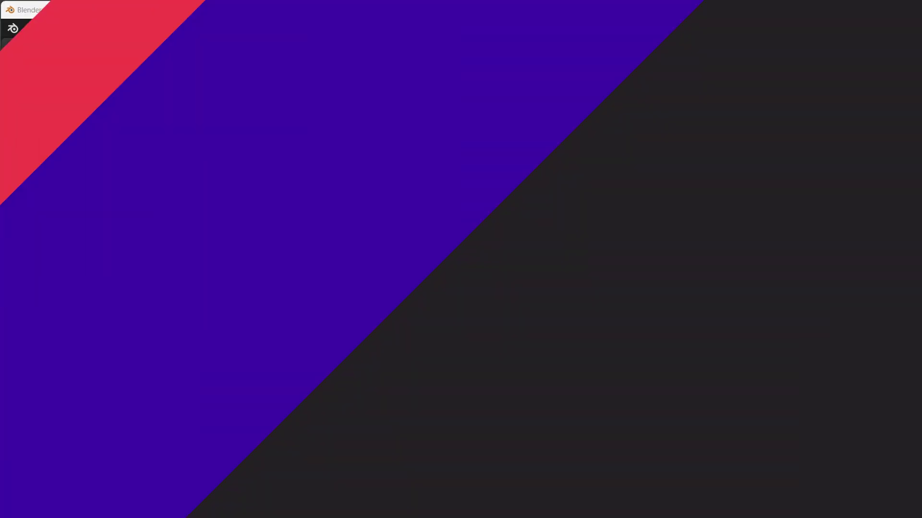
# - Add a loop cut across the cube in Edit Mode and confirm it
pyautogui.click(22, 399)
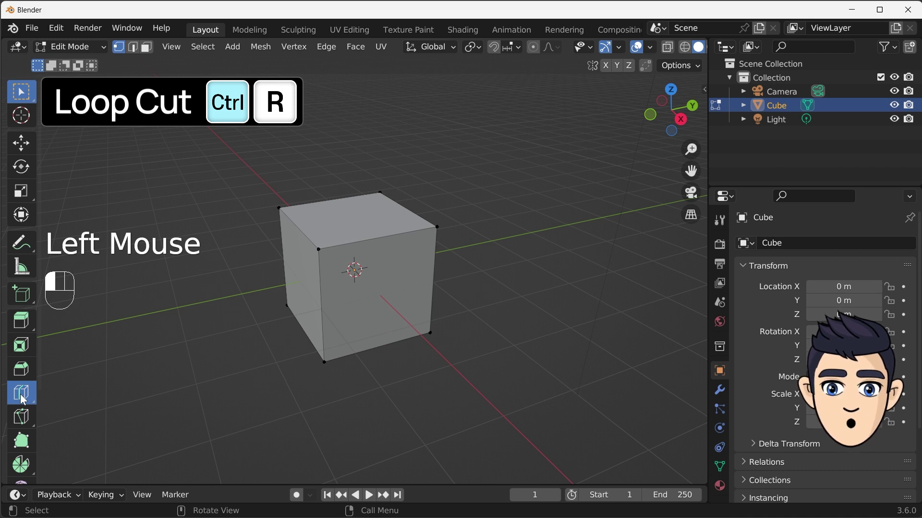
pyautogui.press('Tab')
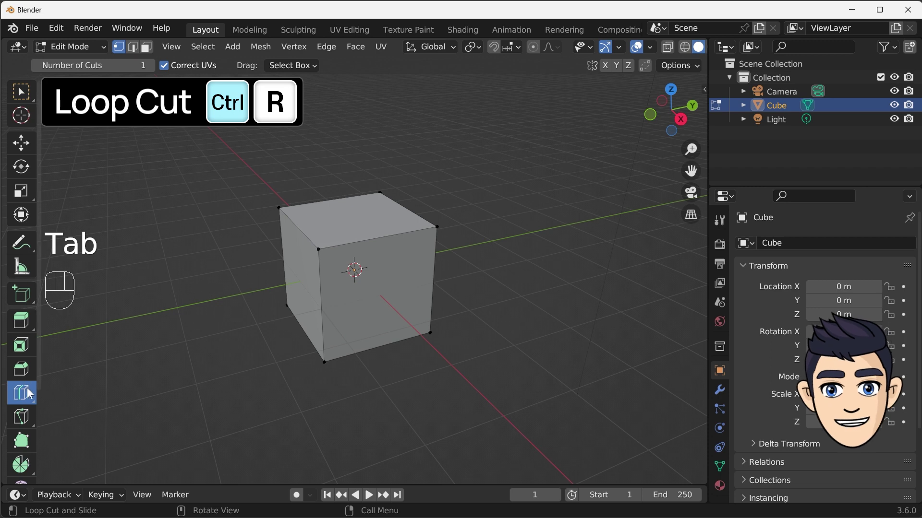
pyautogui.moveTo(29, 393); pyautogui.dragTo(77, 390)
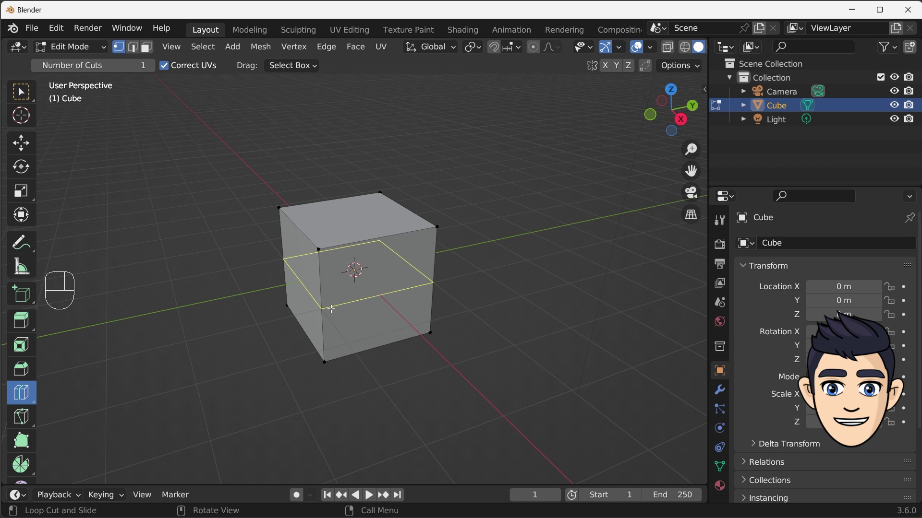
pyautogui.click(333, 306)
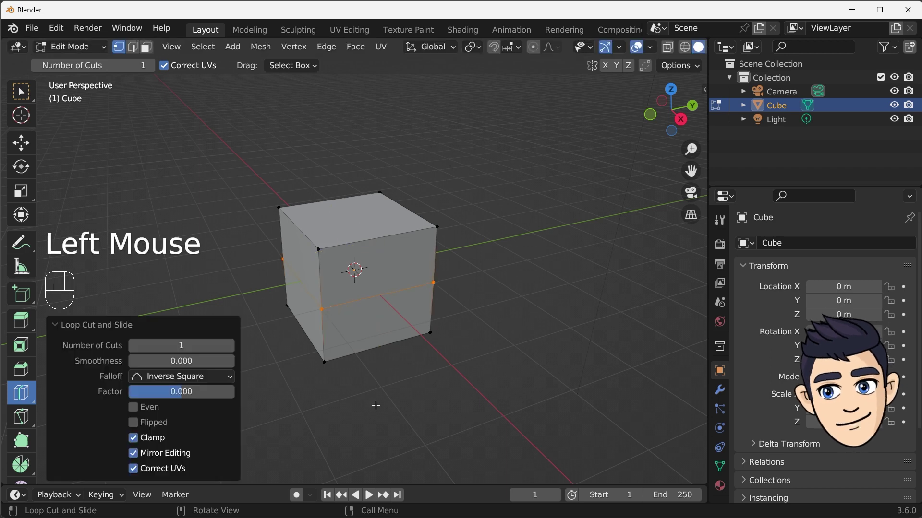
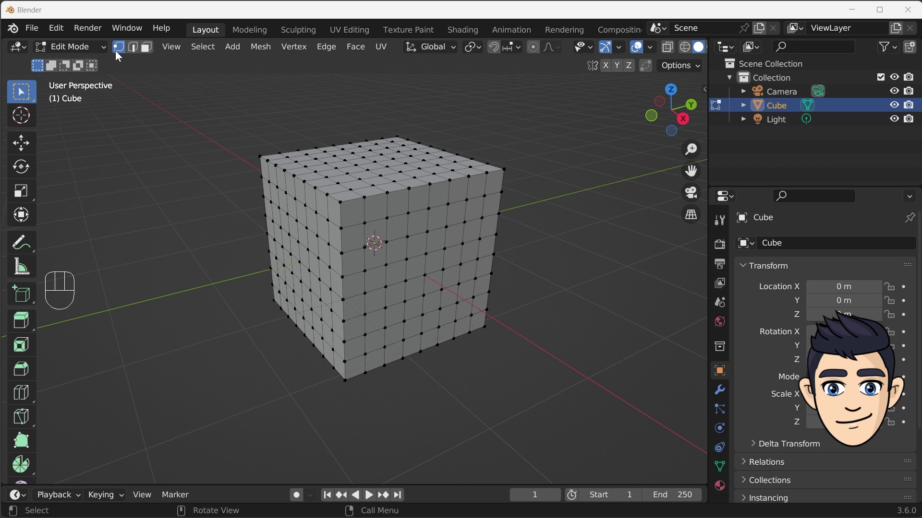
# - Select vertex loops and a block of vertices on the gridded cube, then clear the selection
pyautogui.click(118, 56)
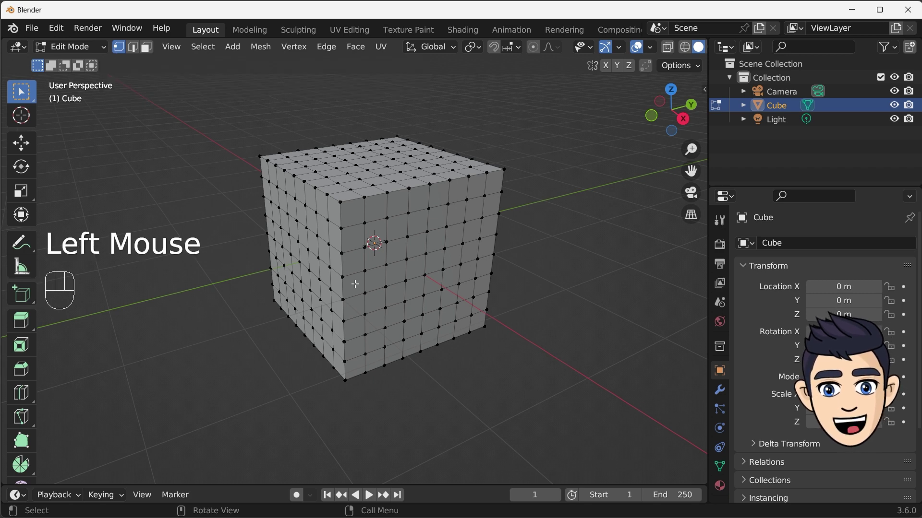
pyautogui.click(358, 221)
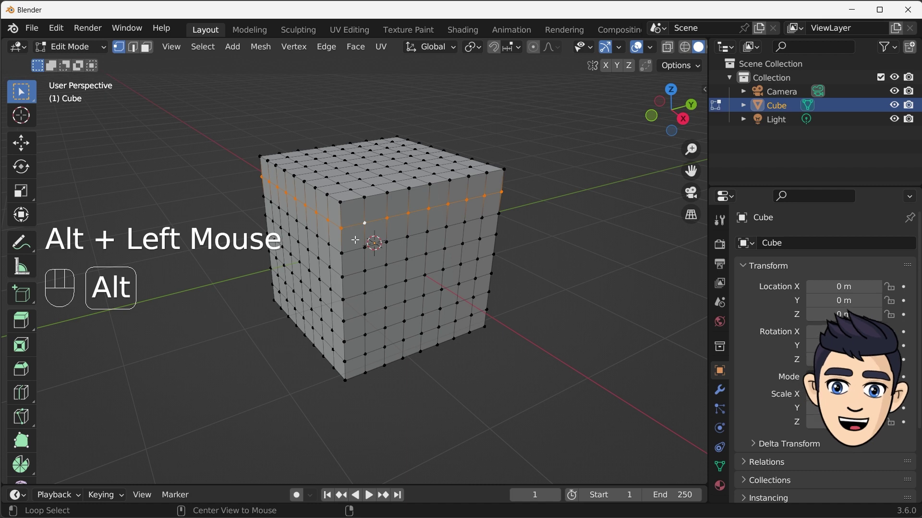
pyautogui.click(387, 255)
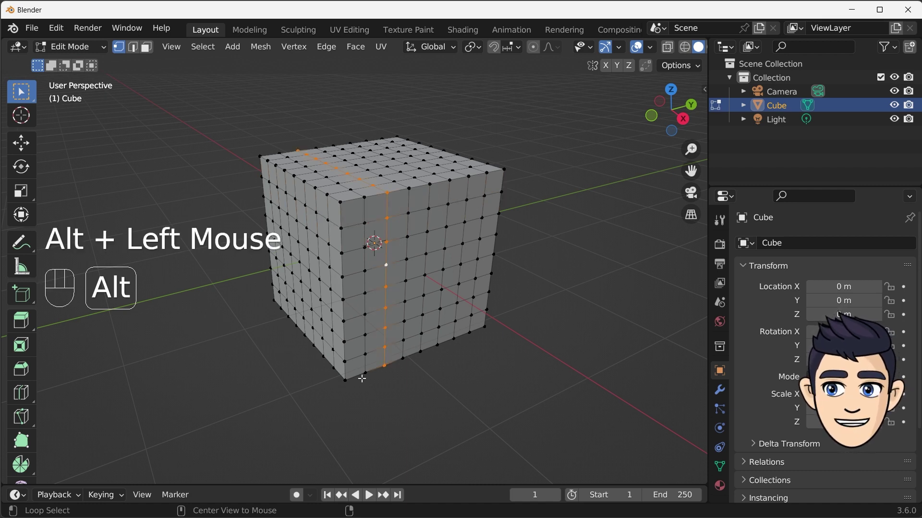
pyautogui.click(412, 245)
pyautogui.click(432, 241)
pyautogui.click(449, 239)
pyautogui.moveTo(465, 232); pyautogui.dragTo(469, 242)
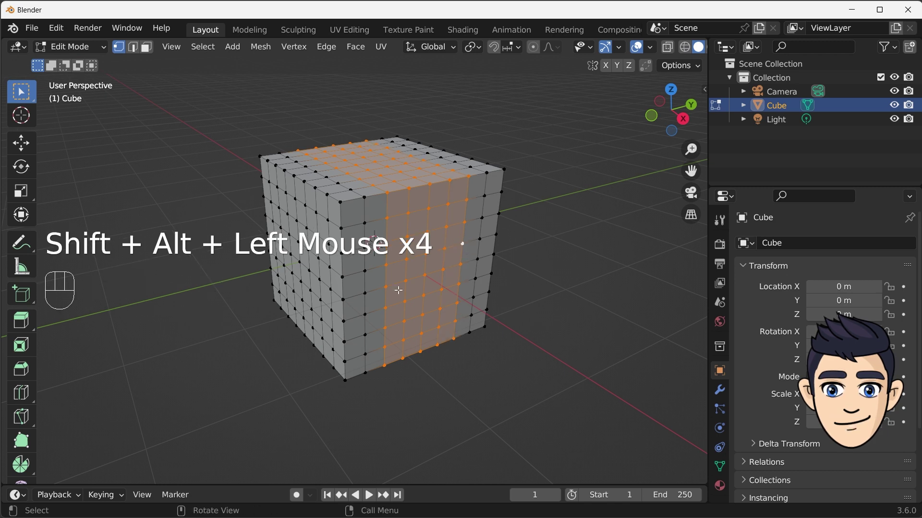
pyautogui.moveTo(330, 275); pyautogui.dragTo(390, 372)
pyautogui.moveTo(454, 363); pyautogui.dragTo(139, 54)
pyautogui.click(139, 55)
# - Select edge loops and an edge ring running across the cube's top
pyautogui.click(421, 274)
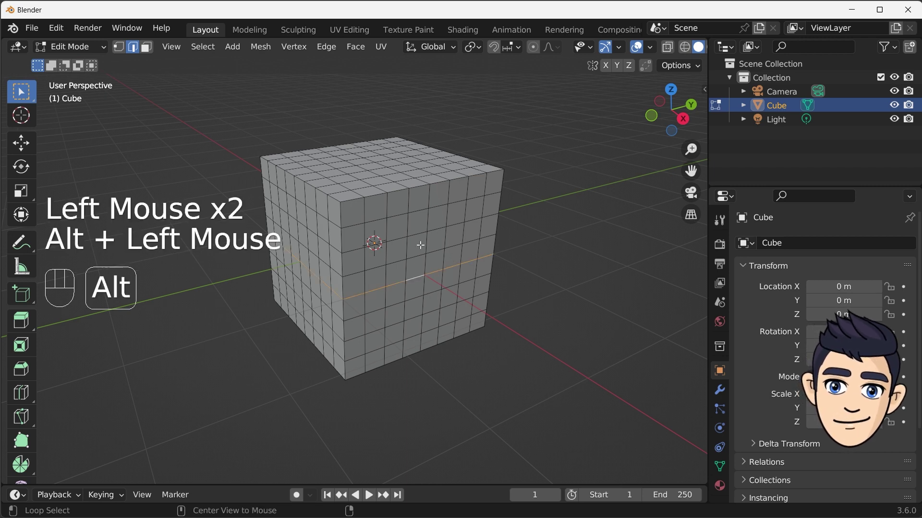
pyautogui.click(422, 230)
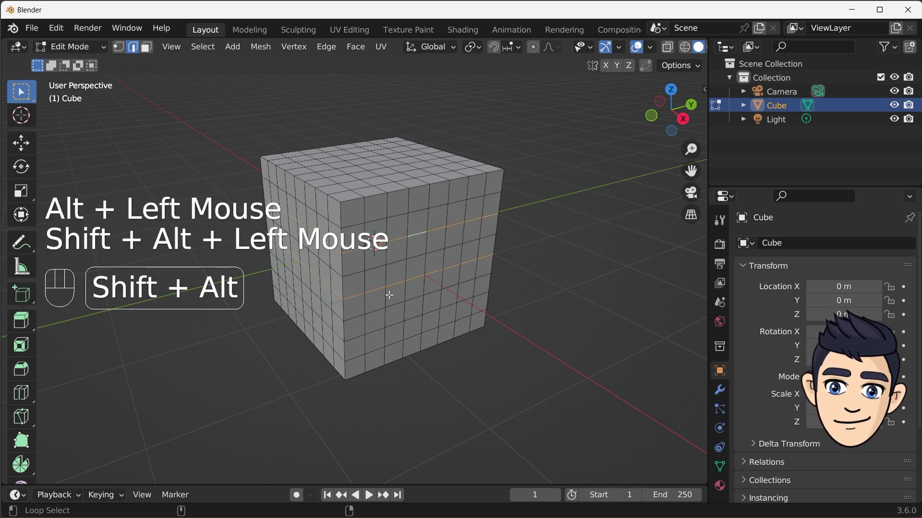
pyautogui.click(391, 292)
pyautogui.click(445, 280)
pyautogui.click(503, 389)
pyautogui.click(454, 245)
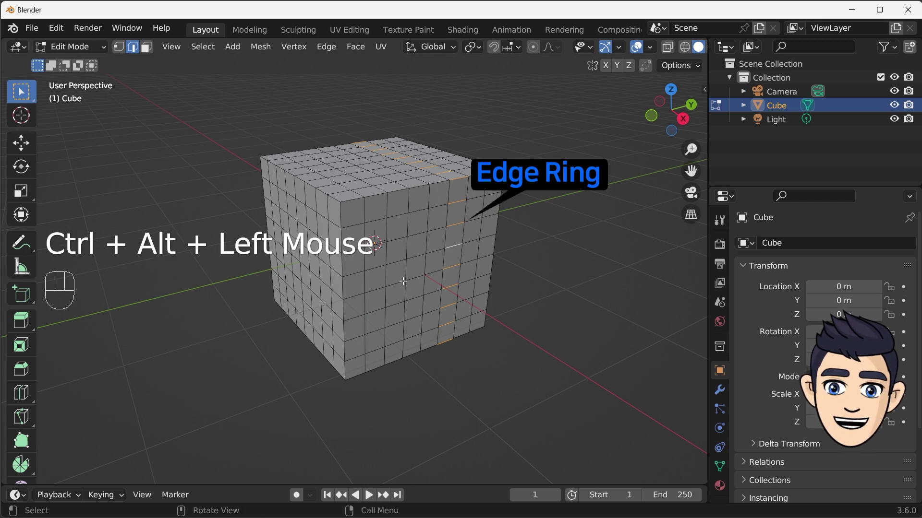
pyautogui.click(408, 269)
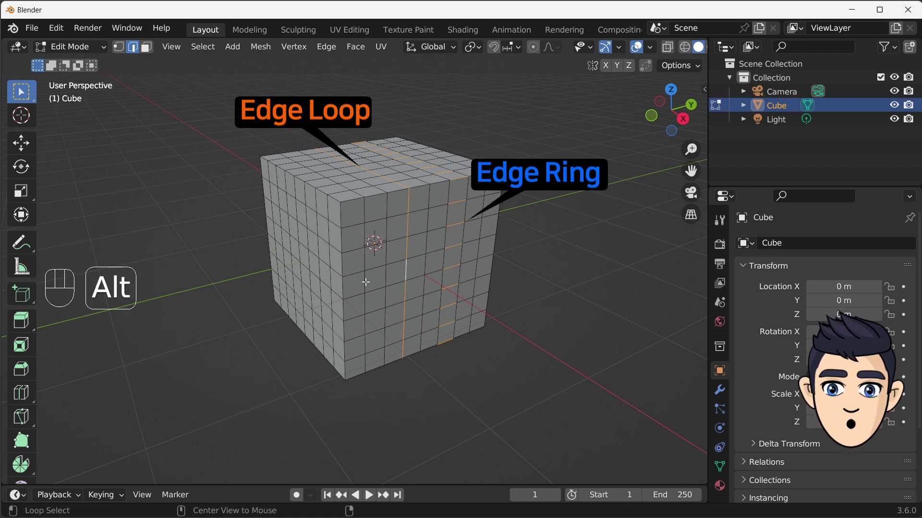
pyautogui.click(368, 279)
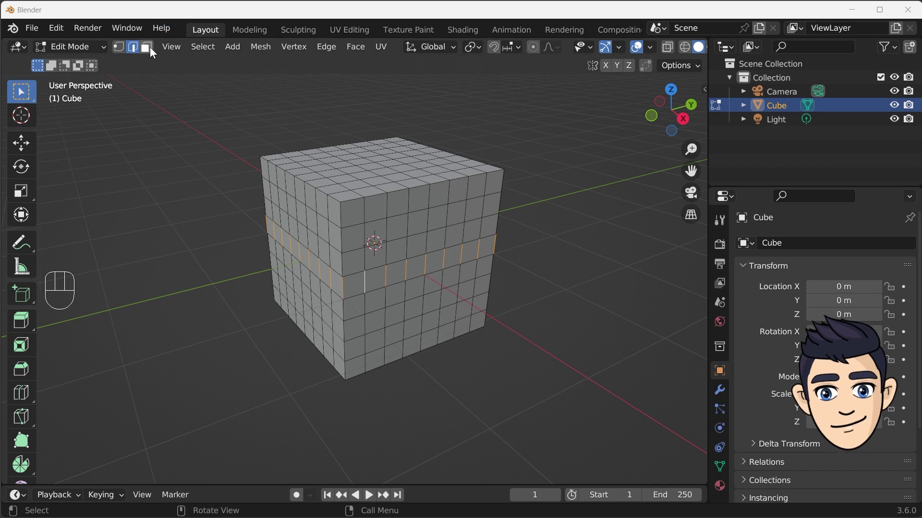
# - Select several face loops across the top and down the side together in face mode
pyautogui.click(150, 52)
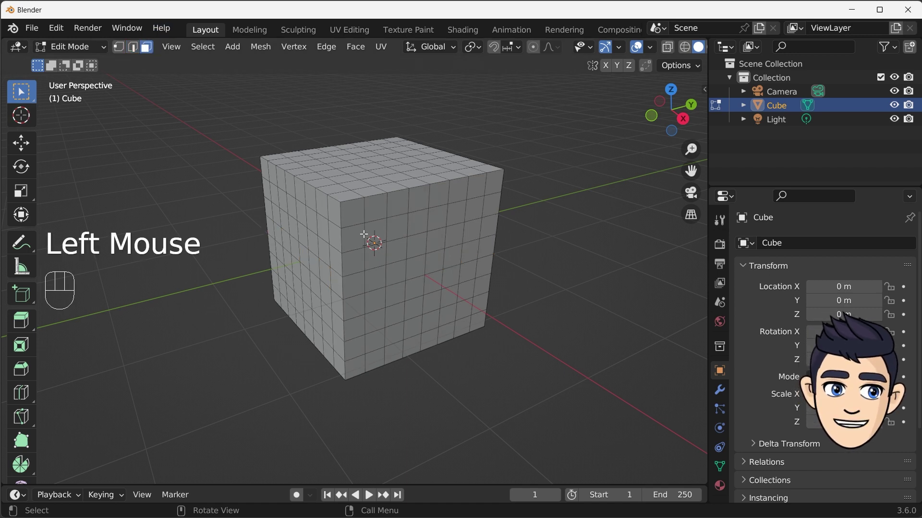
pyautogui.click(366, 231)
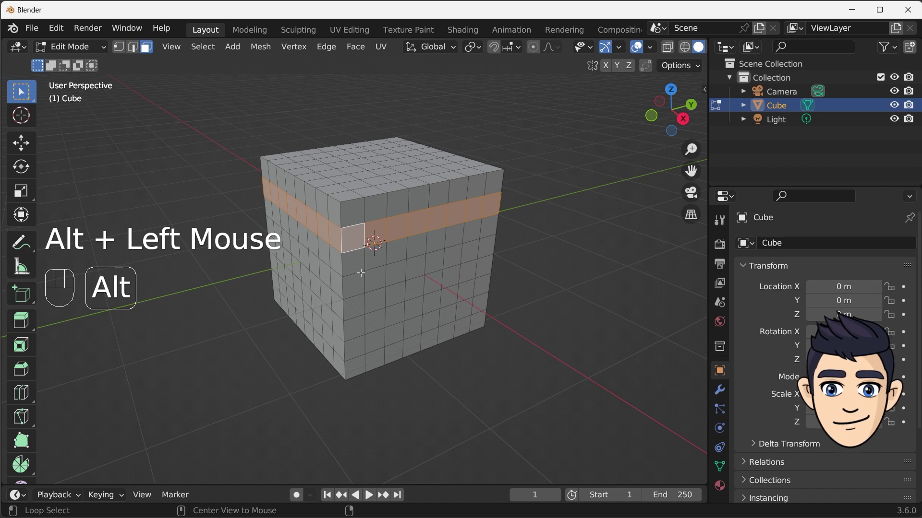
pyautogui.click(356, 270)
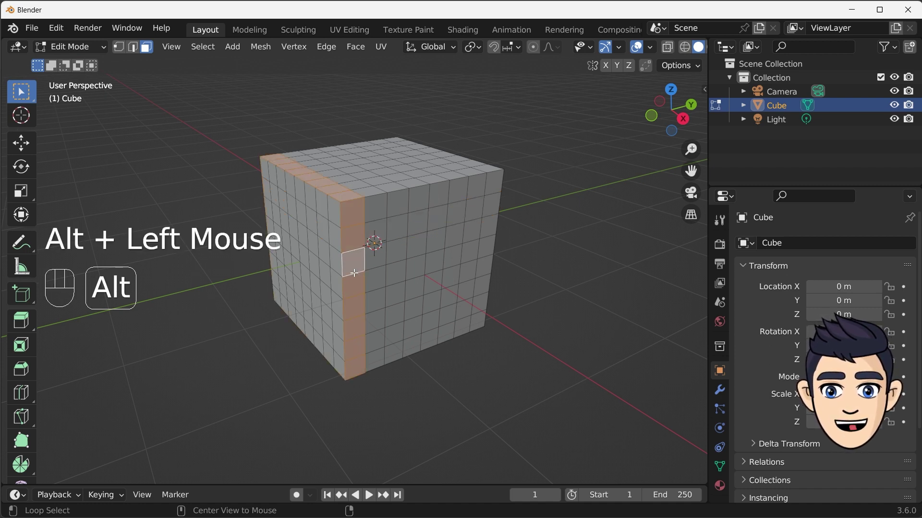
pyautogui.click(399, 258)
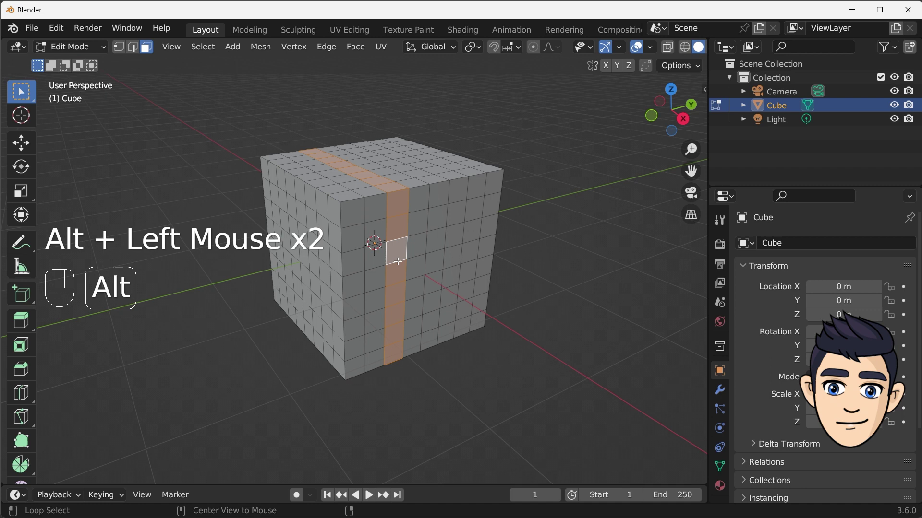
pyautogui.click(425, 241)
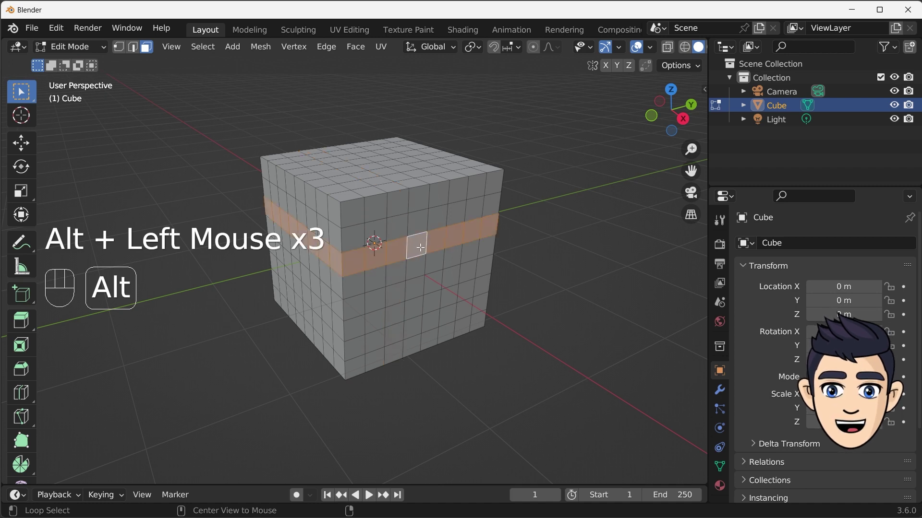
pyautogui.click(423, 285)
pyautogui.click(420, 325)
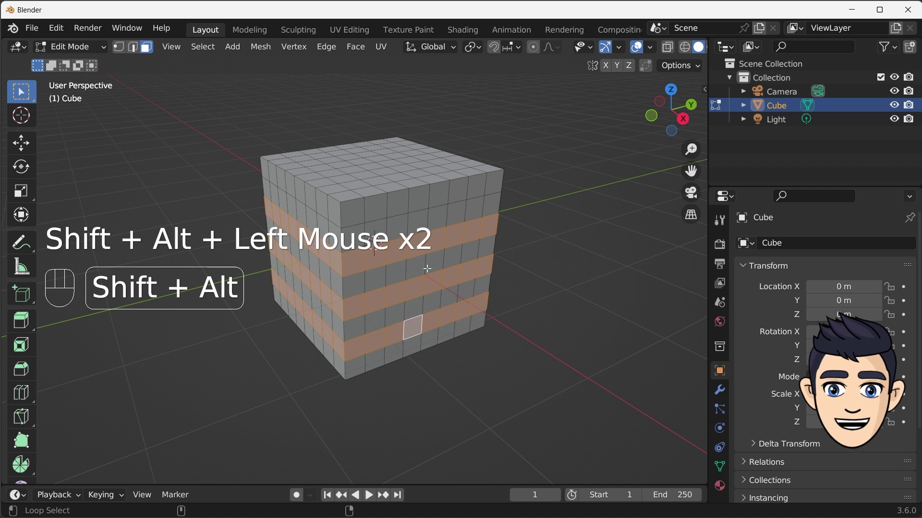
pyautogui.click(418, 212)
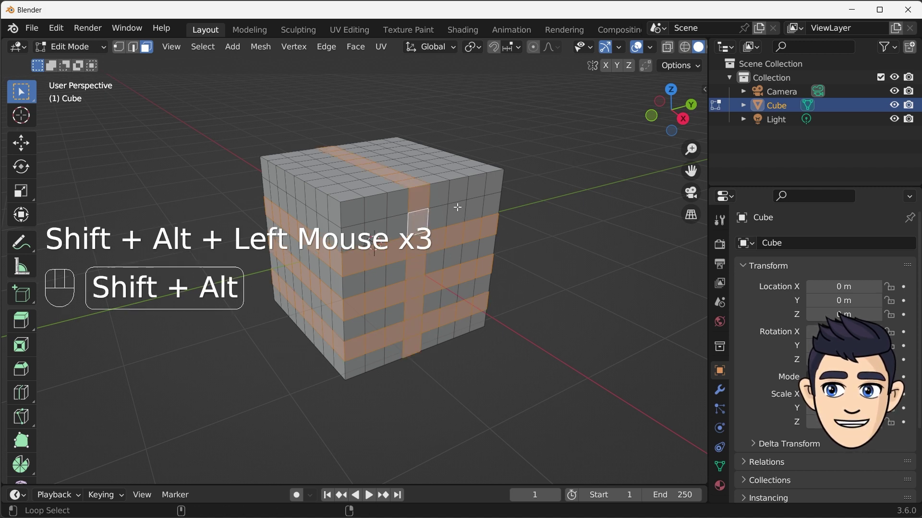
pyautogui.click(461, 202)
pyautogui.click(379, 221)
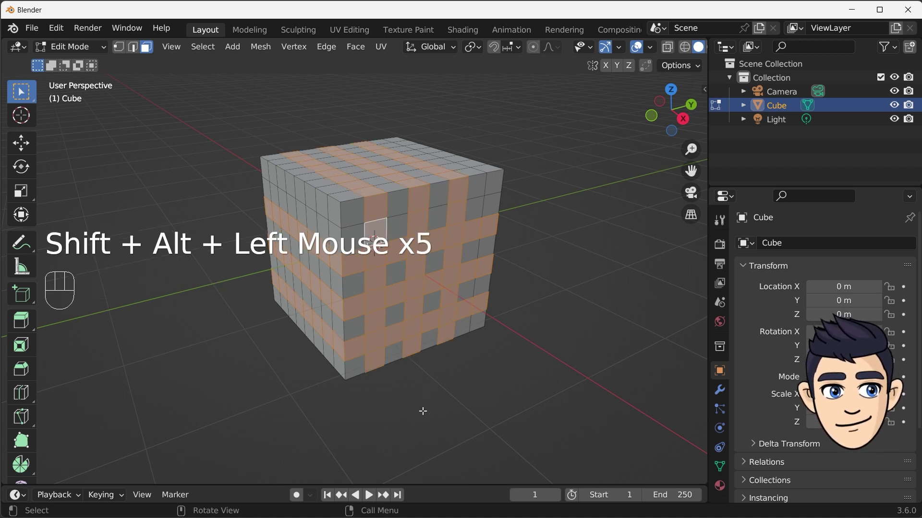
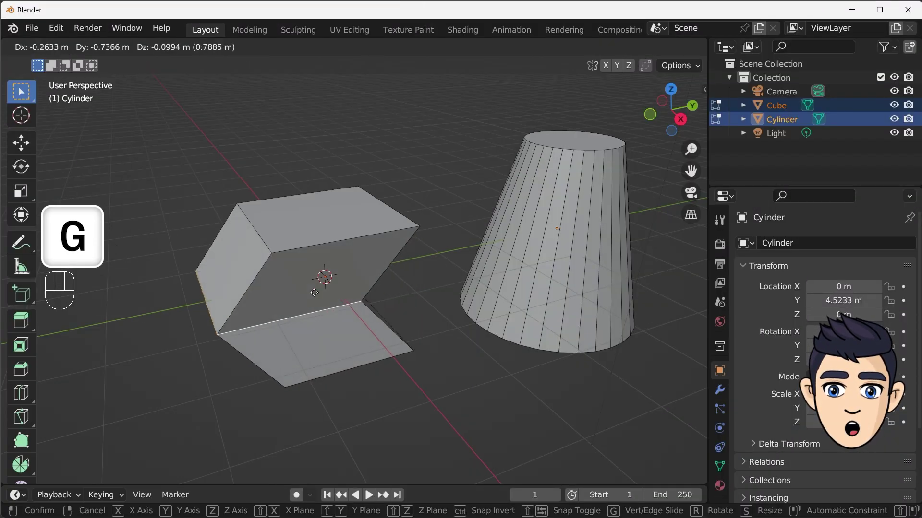
# - Move the added cylinder and start an edge slide on a loop of the cube
pyautogui.press('g')
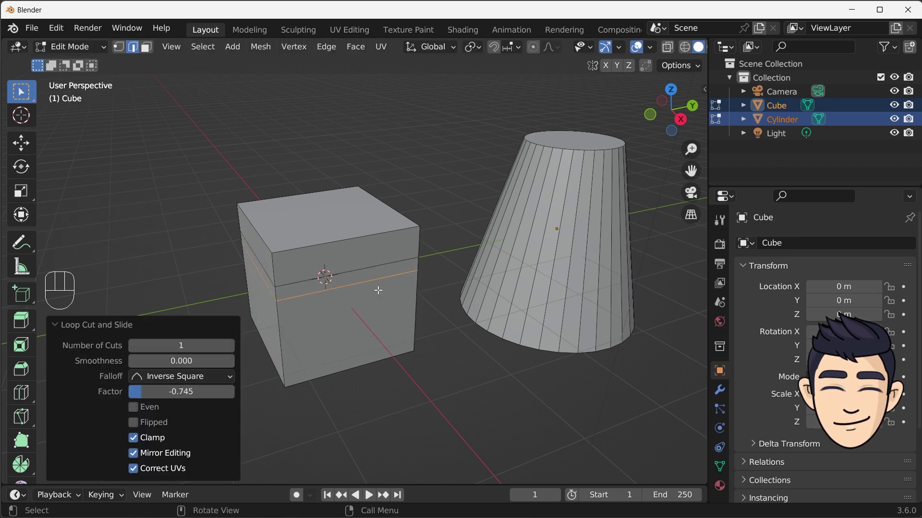
pyautogui.click(366, 266)
pyautogui.press('g')
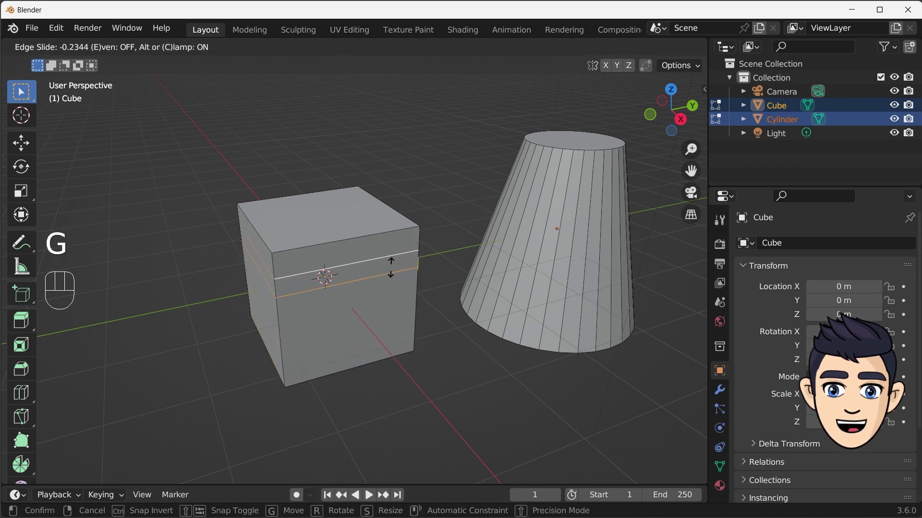
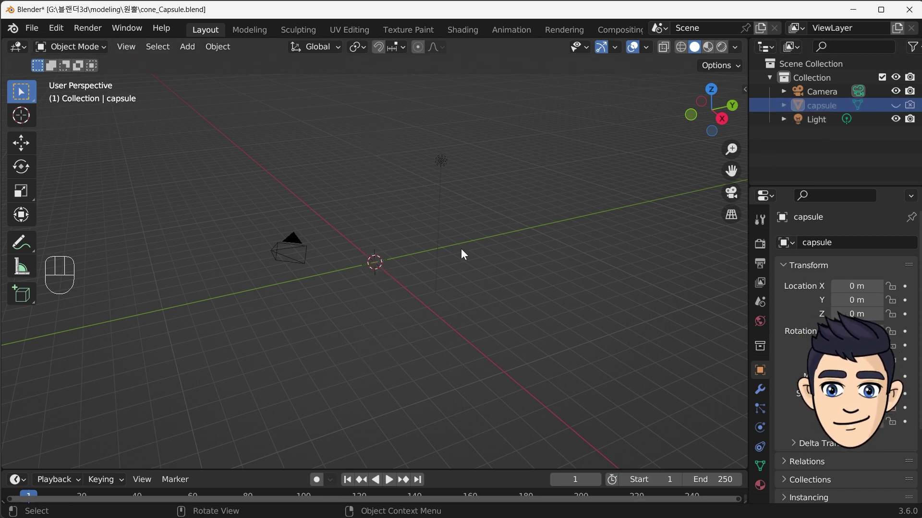
# - Add a cone mesh at the world origin
pyautogui.press('shift+a')
pyautogui.press('KP_Decimal')
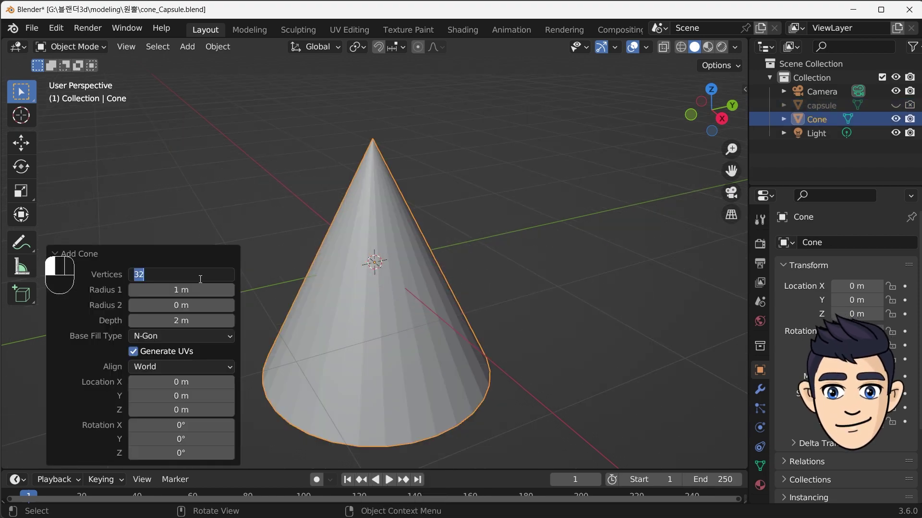
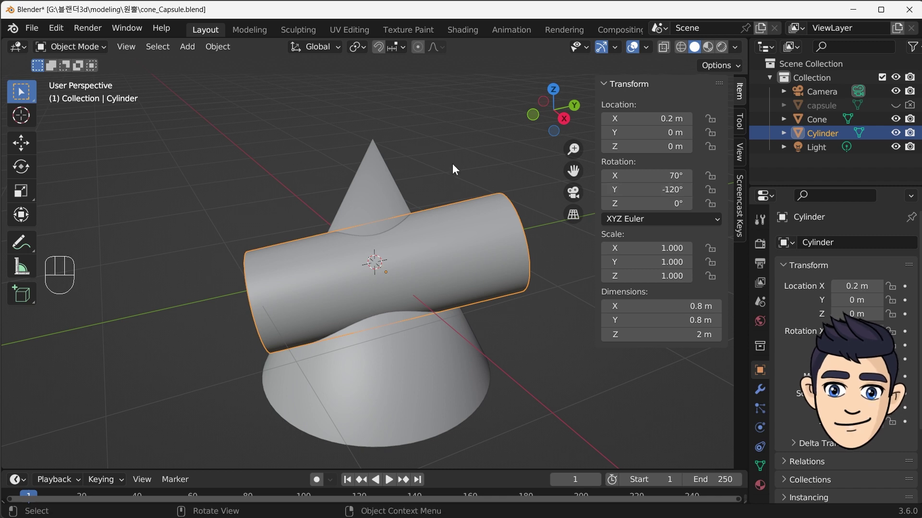
# - Pick the Cylinder as the cutter for the Cone's Boolean difference modifier
pyautogui.click(368, 209)
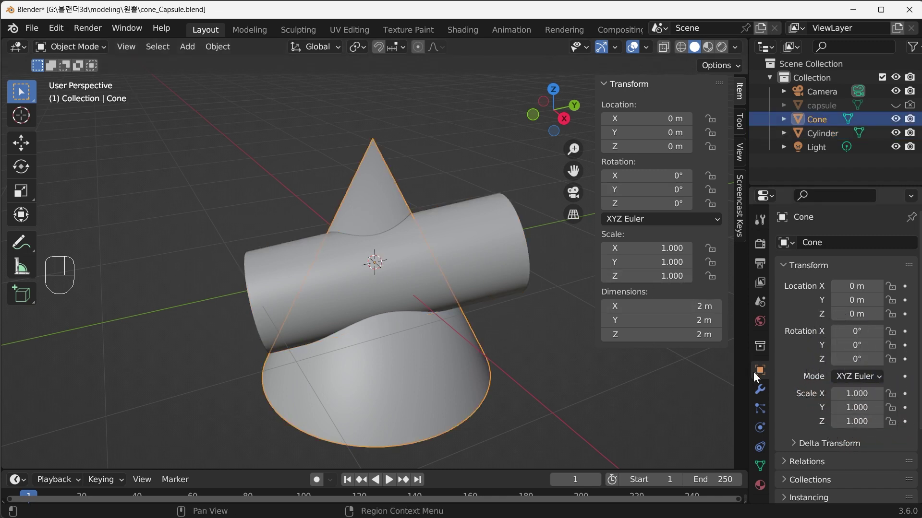
pyautogui.click(761, 393)
pyautogui.click(827, 245)
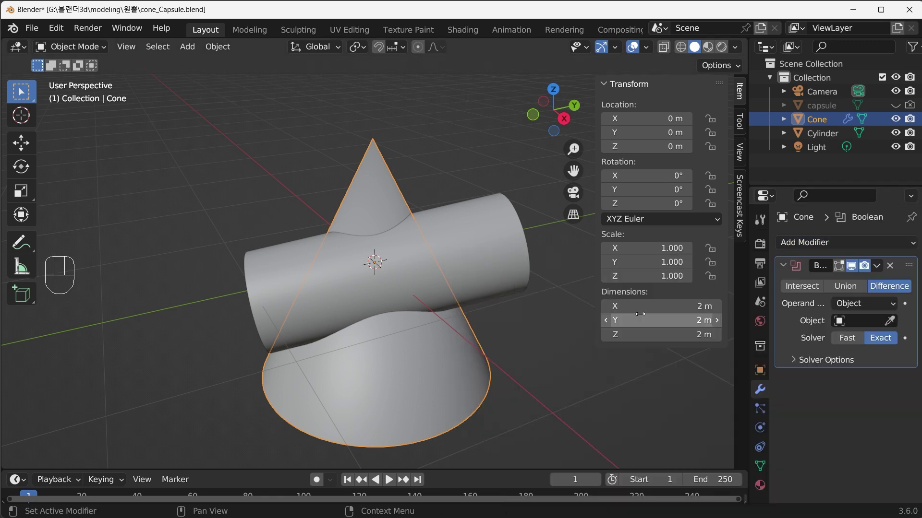
pyautogui.click(896, 323)
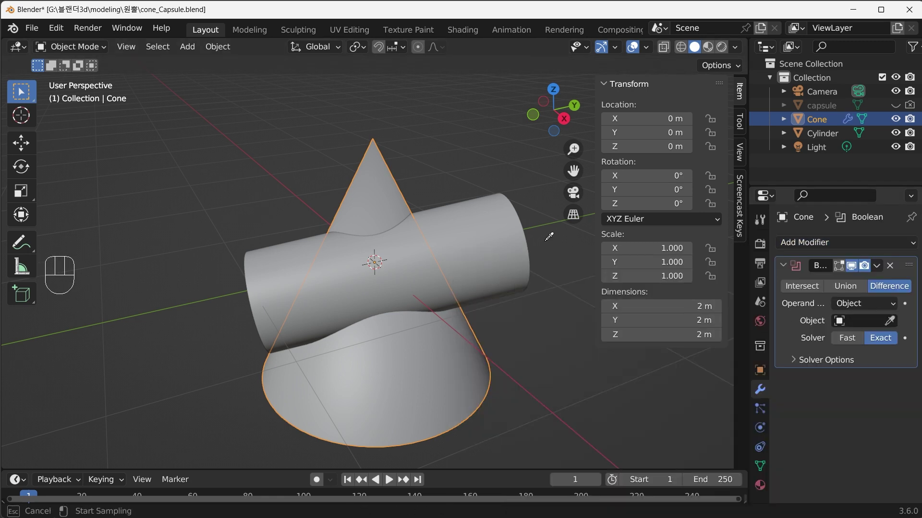
pyautogui.click(563, 338)
# - Hide the Cylinder in the outliner and switch the Cone into Edit Mode
pyautogui.click(897, 136)
pyautogui.click(913, 137)
pyautogui.moveTo(346, 335); pyautogui.dragTo(141, 332)
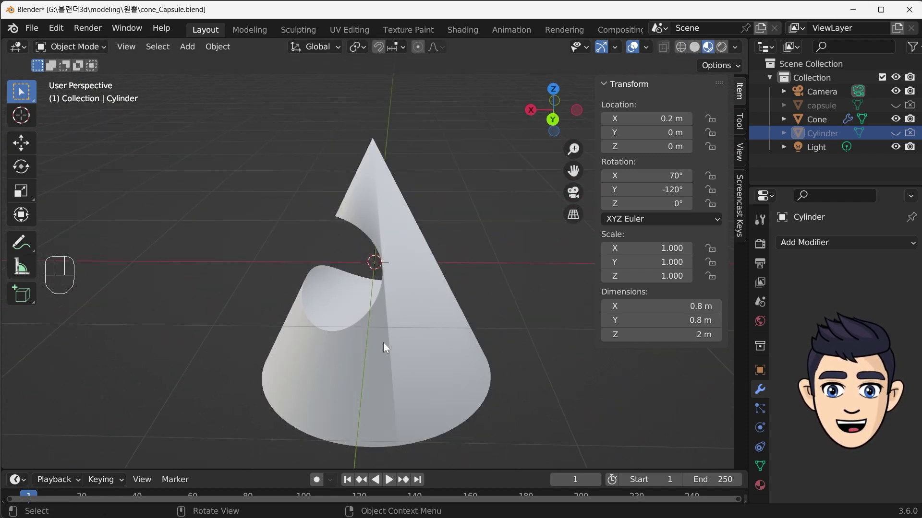
pyautogui.moveTo(395, 343); pyautogui.dragTo(453, 331)
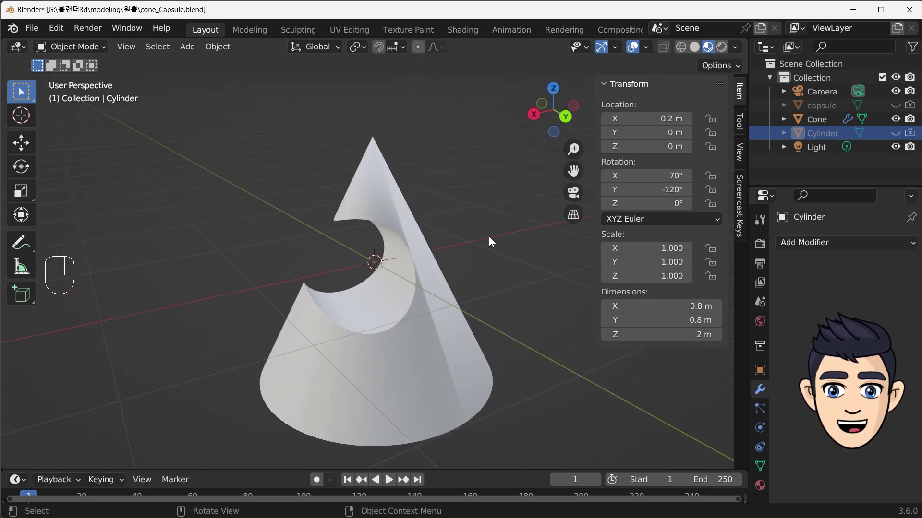
pyautogui.click(350, 378)
pyautogui.press('Tab')
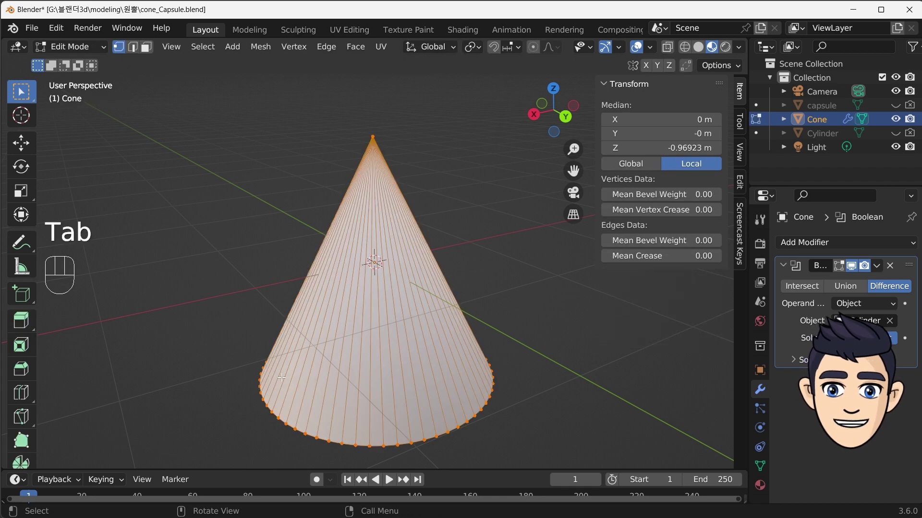
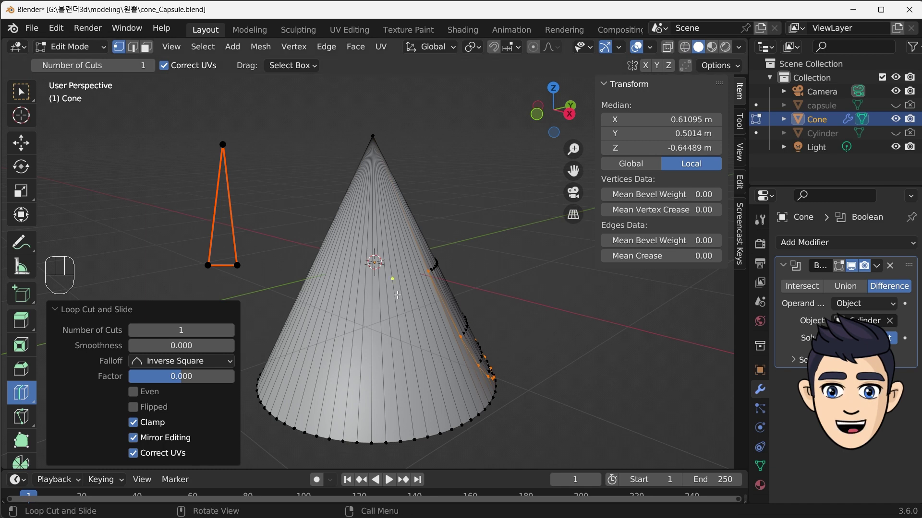
# - Add and slide a loop cut on the cone mesh, then return the cone to Object Mode
pyautogui.press('Tab')
pyautogui.click(468, 279)
pyautogui.moveTo(359, 355); pyautogui.dragTo(473, 354)
pyautogui.moveTo(525, 307); pyautogui.dragTo(466, 376)
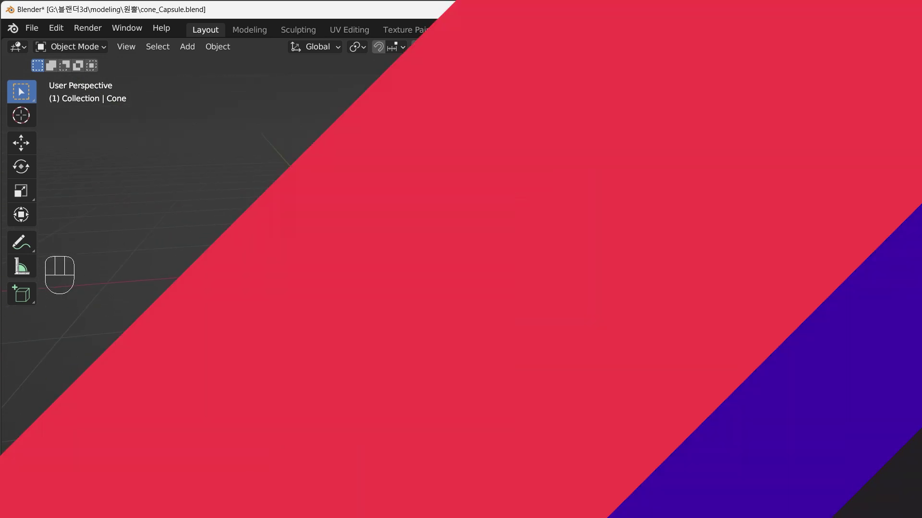
# - Delete the old Cone from the scene
pyautogui.press('Delete')
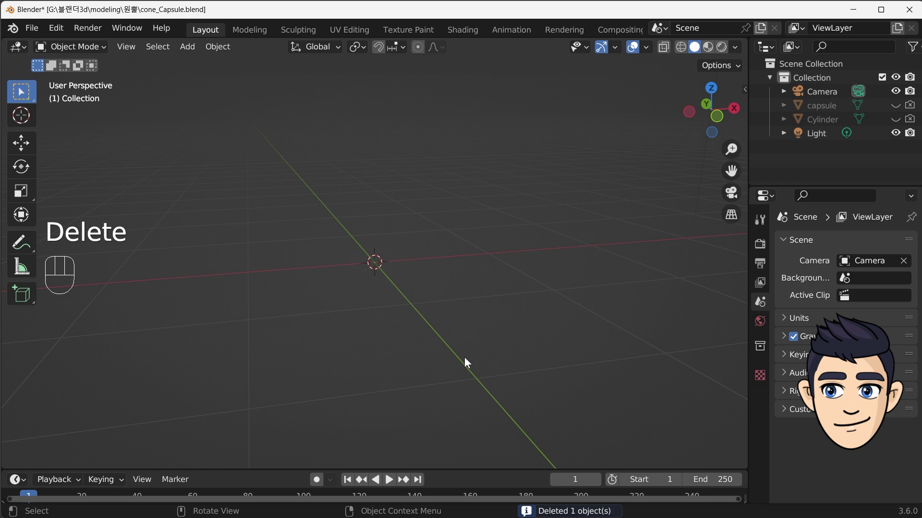
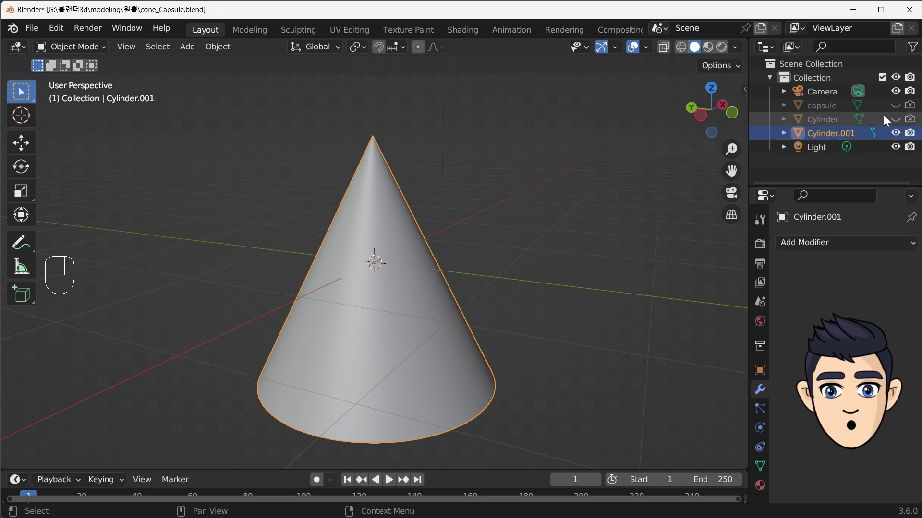
# - Unhide the Cylinder and make it new_cone's Boolean difference cutter, leaving Cylinder selected
pyautogui.click(897, 124)
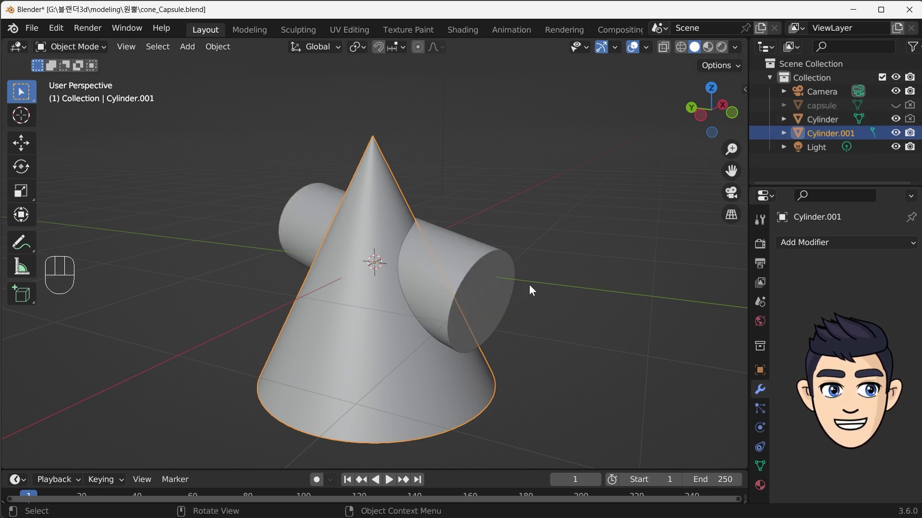
pyautogui.moveTo(527, 293); pyautogui.dragTo(329, 304)
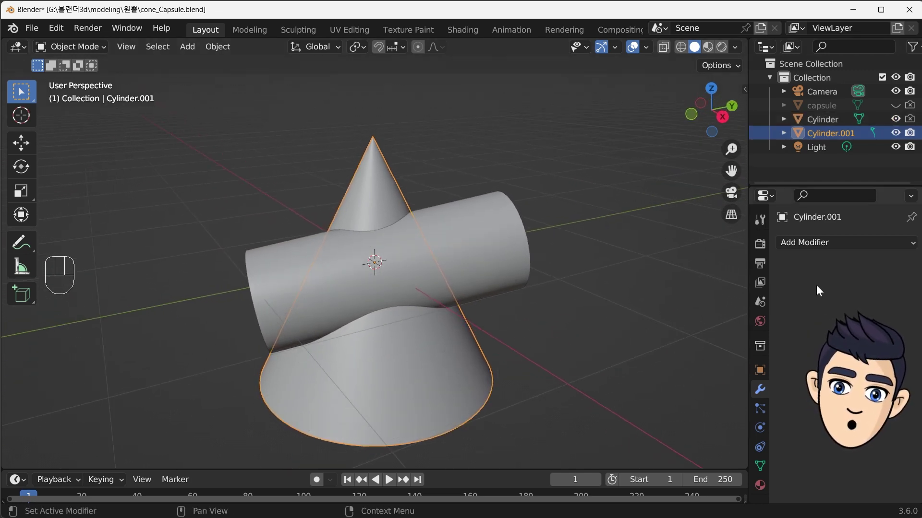
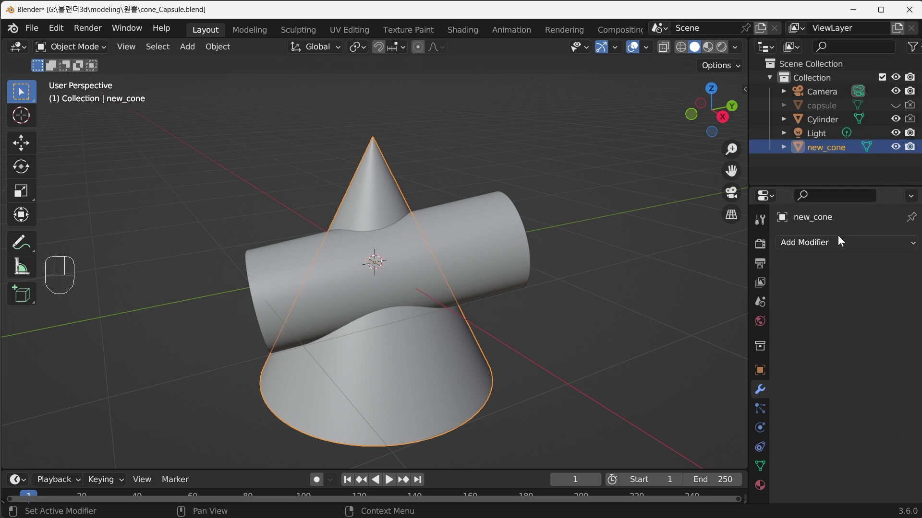
pyautogui.moveTo(839, 245); pyautogui.dragTo(644, 319)
pyautogui.click(894, 321)
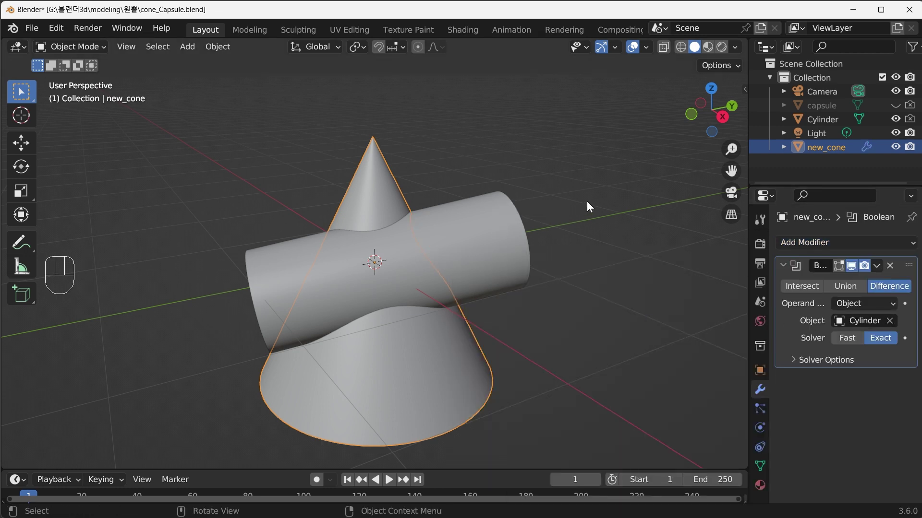
pyautogui.click(589, 207)
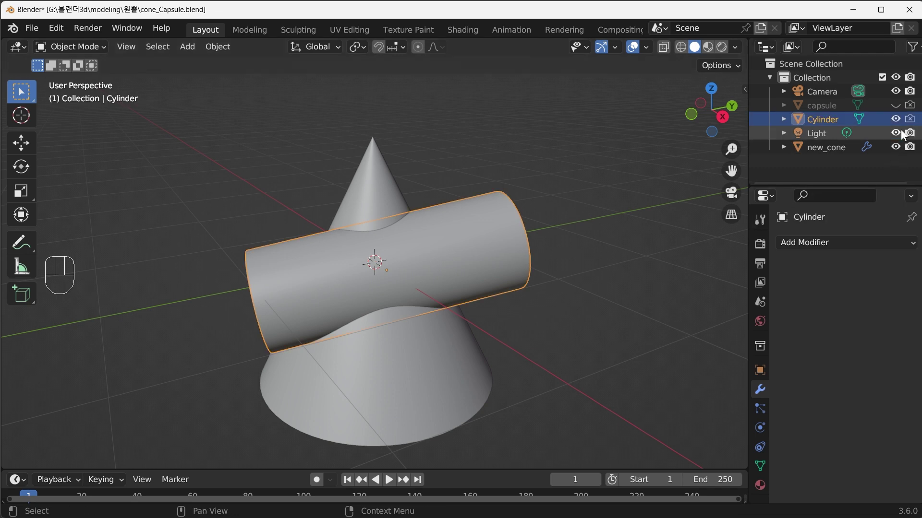
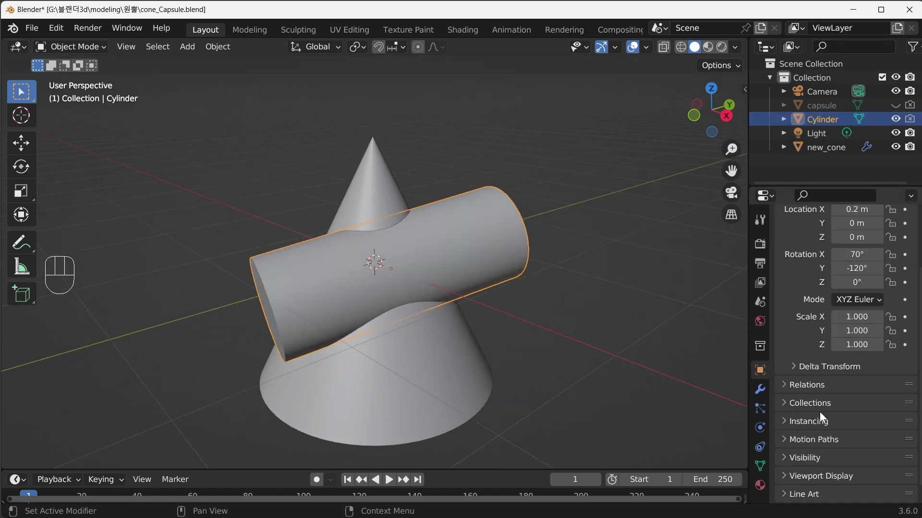
# - Set the Cylinder's Viewport Display to Bounds so it shows only as a wireframe outline
pyautogui.moveTo(788, 464); pyautogui.dragTo(883, 451)
pyautogui.moveTo(889, 461); pyautogui.dragTo(856, 411)
pyautogui.moveTo(584, 327); pyautogui.dragTo(619, 328)
pyautogui.click(608, 290)
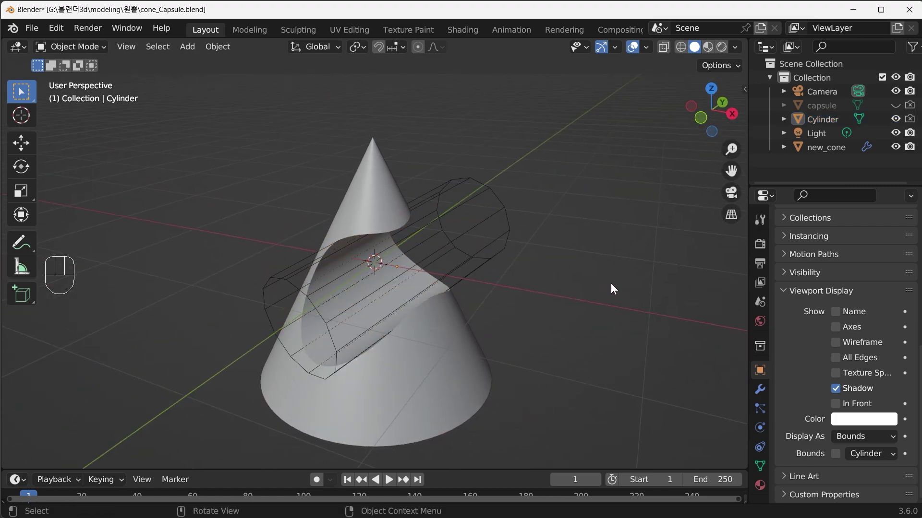
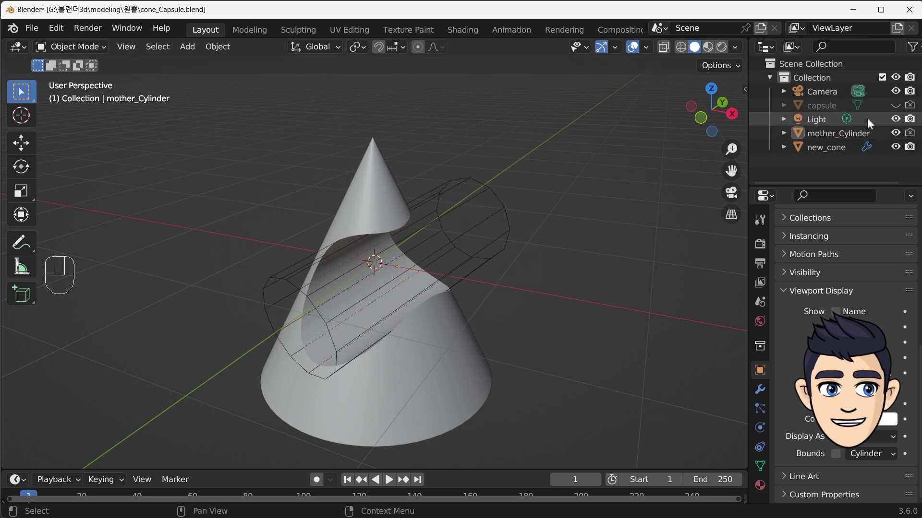
# - Unhide the capsule and select it in the viewport
pyautogui.click(899, 111)
pyautogui.click(909, 109)
pyautogui.moveTo(521, 222); pyautogui.dragTo(545, 208)
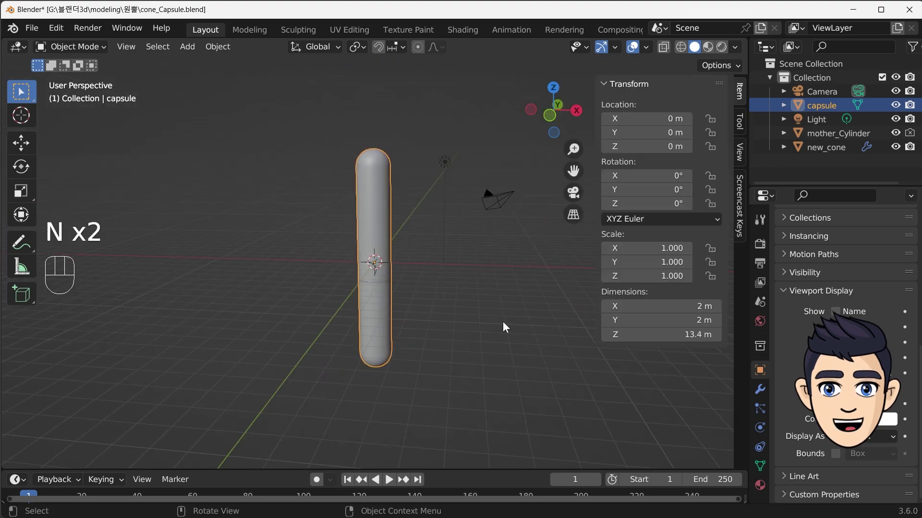
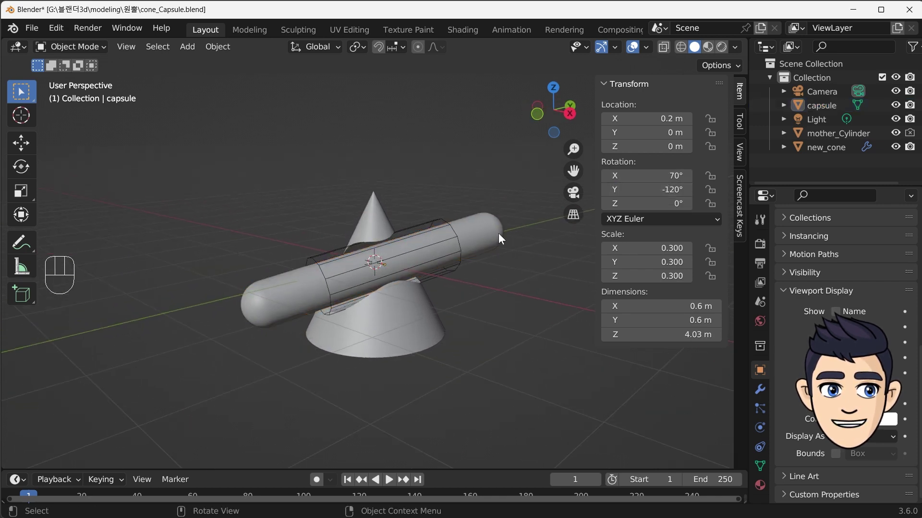
# - Scale the capsule down to about 0.3 to fit inside the cylinder
pyautogui.click(501, 239)
pyautogui.press('s')
pyautogui.moveTo(490, 321); pyautogui.dragTo(504, 304)
pyautogui.moveTo(452, 314); pyautogui.dragTo(406, 317)
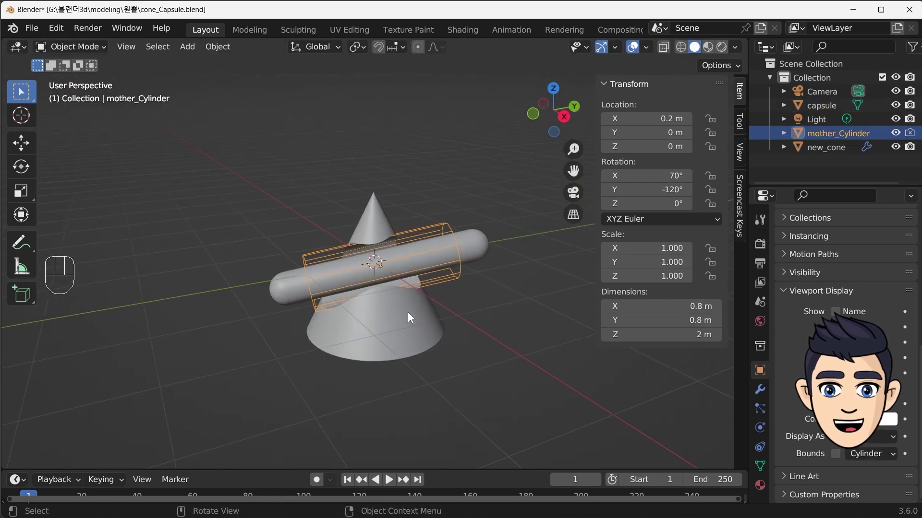
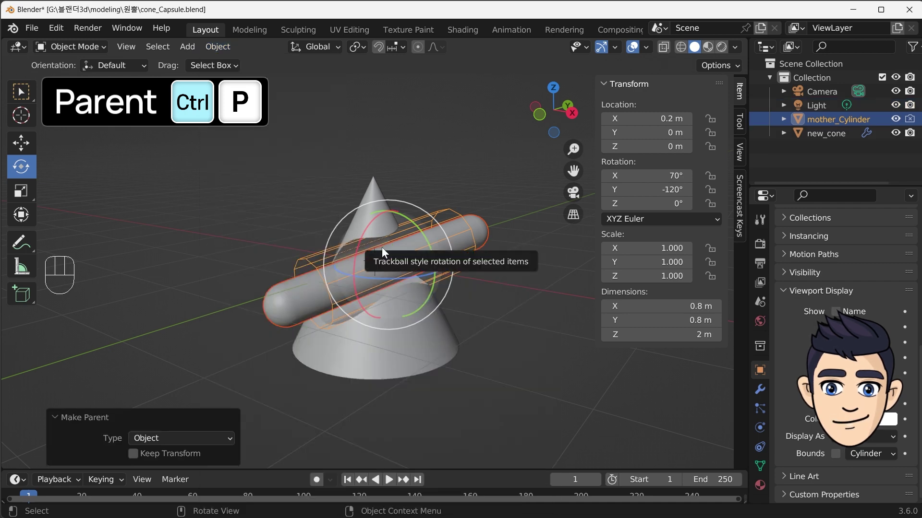
# - Expand mother_Cylinder in the outliner to show child_capsule, select mother_Cylinder and start moving it with G
pyautogui.press('n')
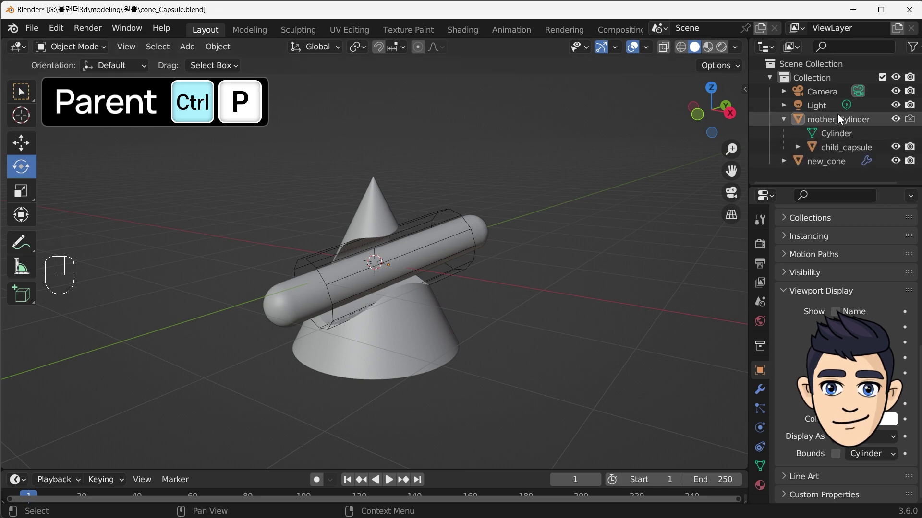
pyautogui.click(837, 155)
pyautogui.click(653, 254)
pyautogui.click(474, 263)
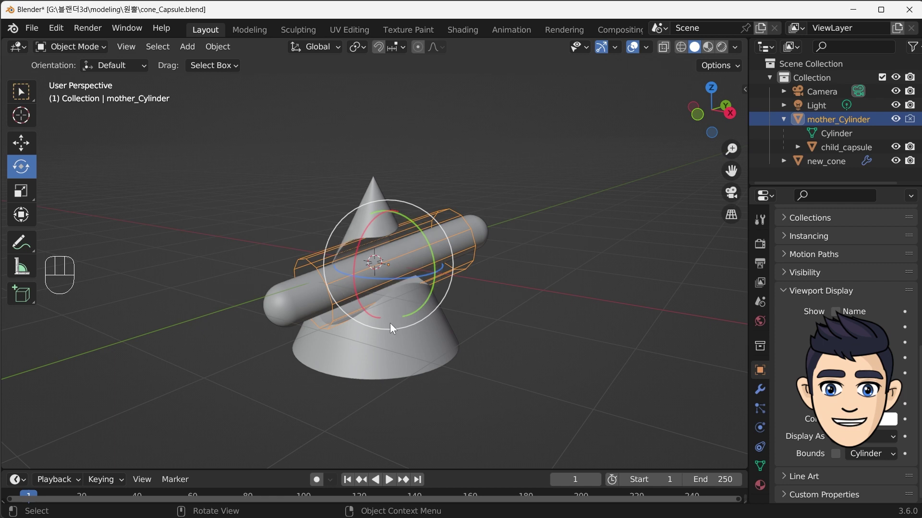
pyautogui.moveTo(486, 299); pyautogui.dragTo(507, 290)
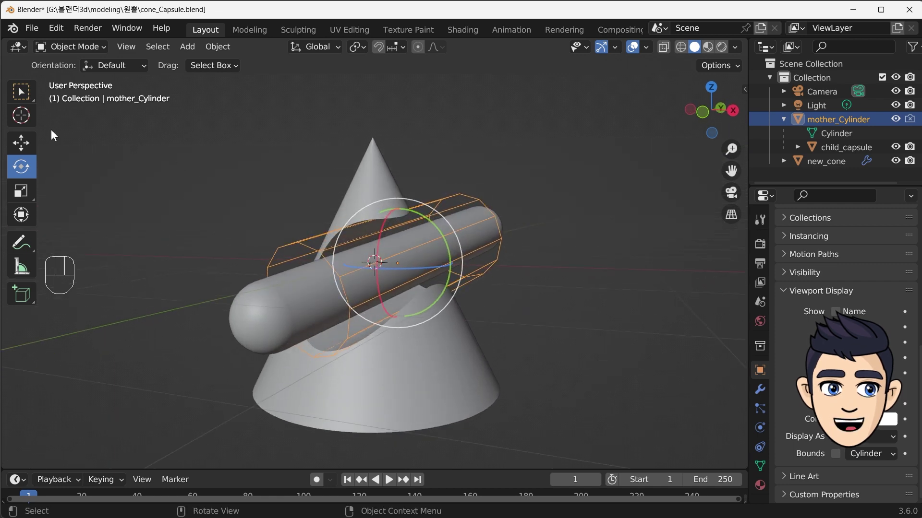
pyautogui.press('g')
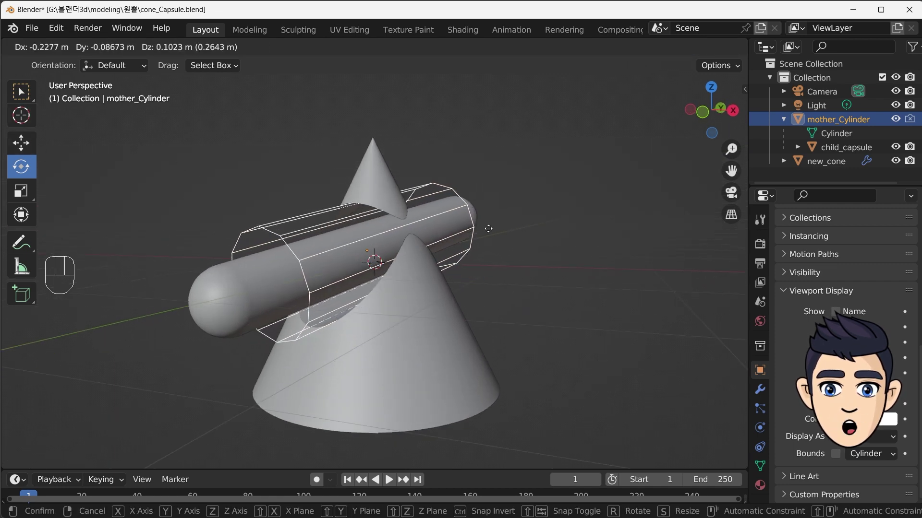
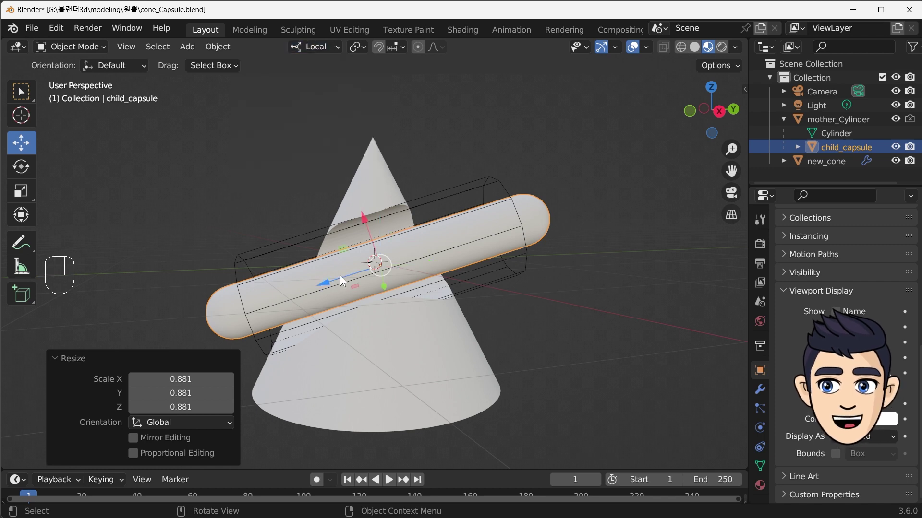
# - Enter Edit Mode on child_capsule and box-select the vertices of its rounded end
pyautogui.doubleClick(342, 282)
pyautogui.moveTo(429, 229); pyautogui.dragTo(449, 233)
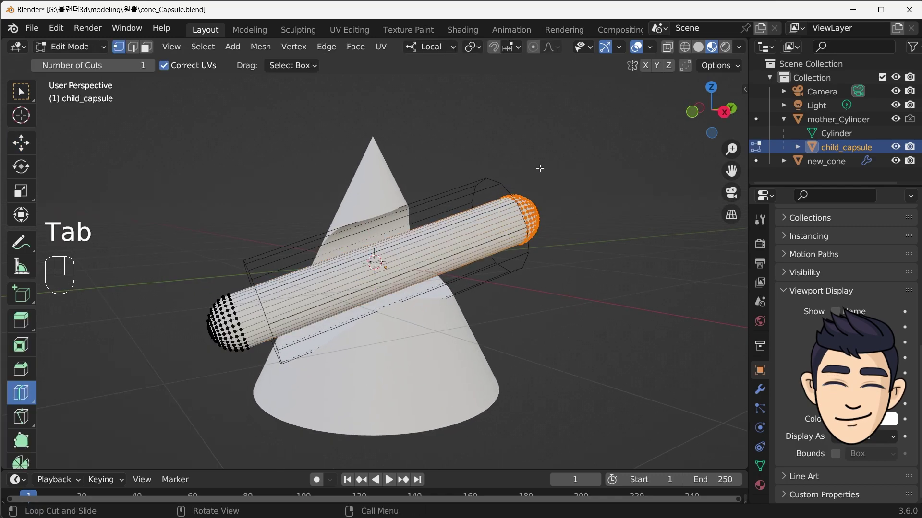